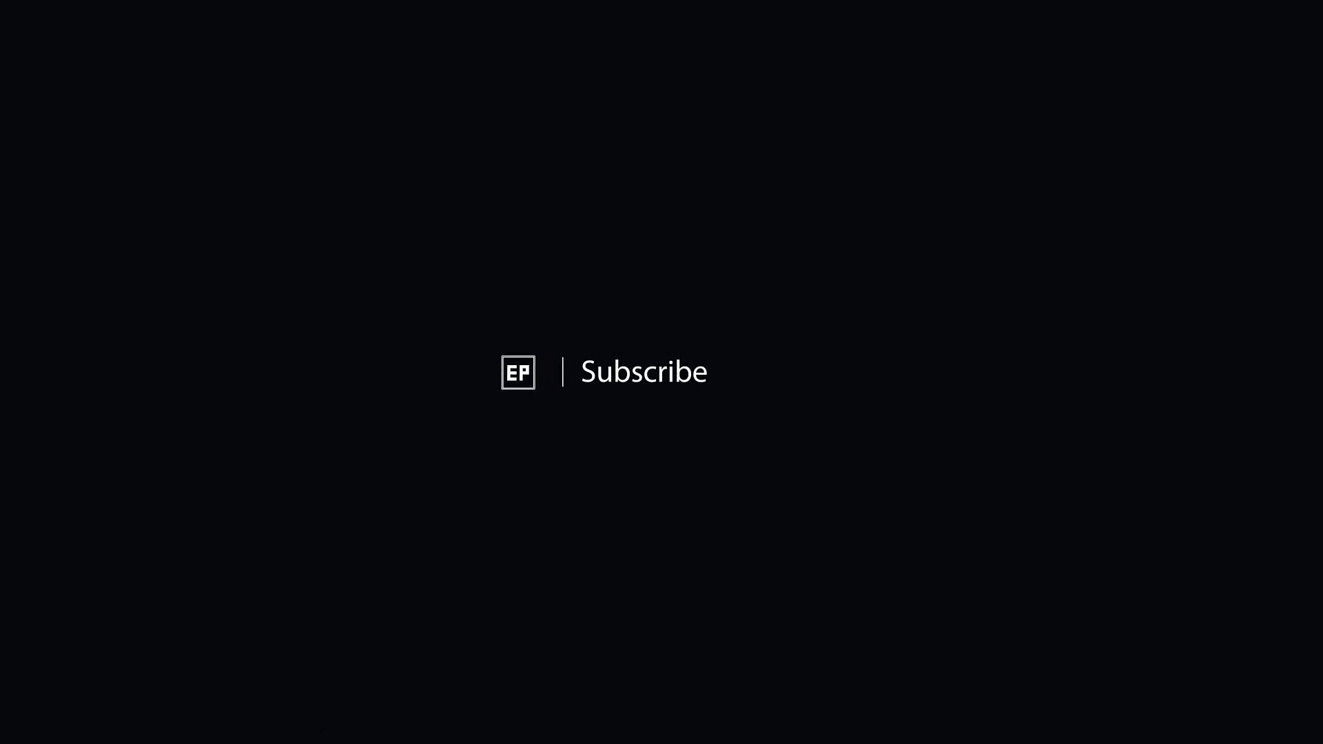
Bring up the Composition menu to start a new composition.
left_click(121, 278)
Start a new 1920×1080 composition and begin editing its name field.
left_click(110, 315)
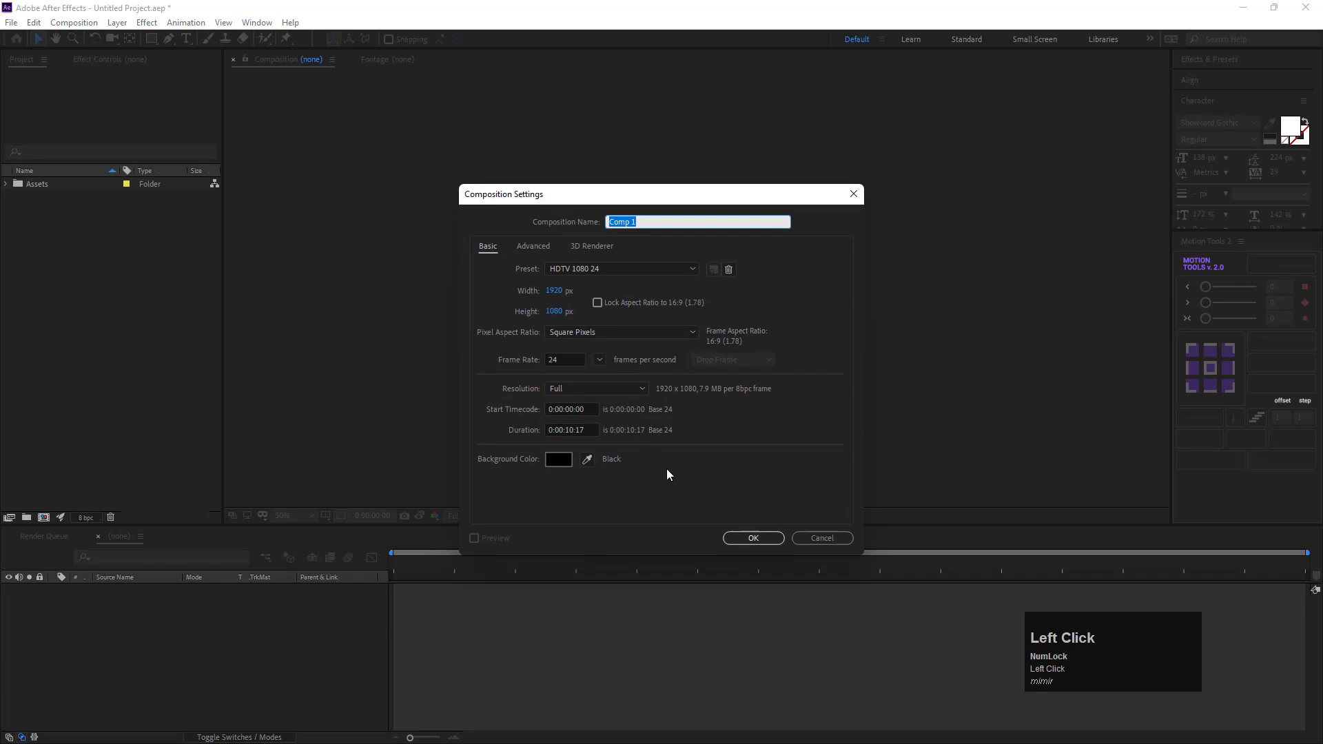
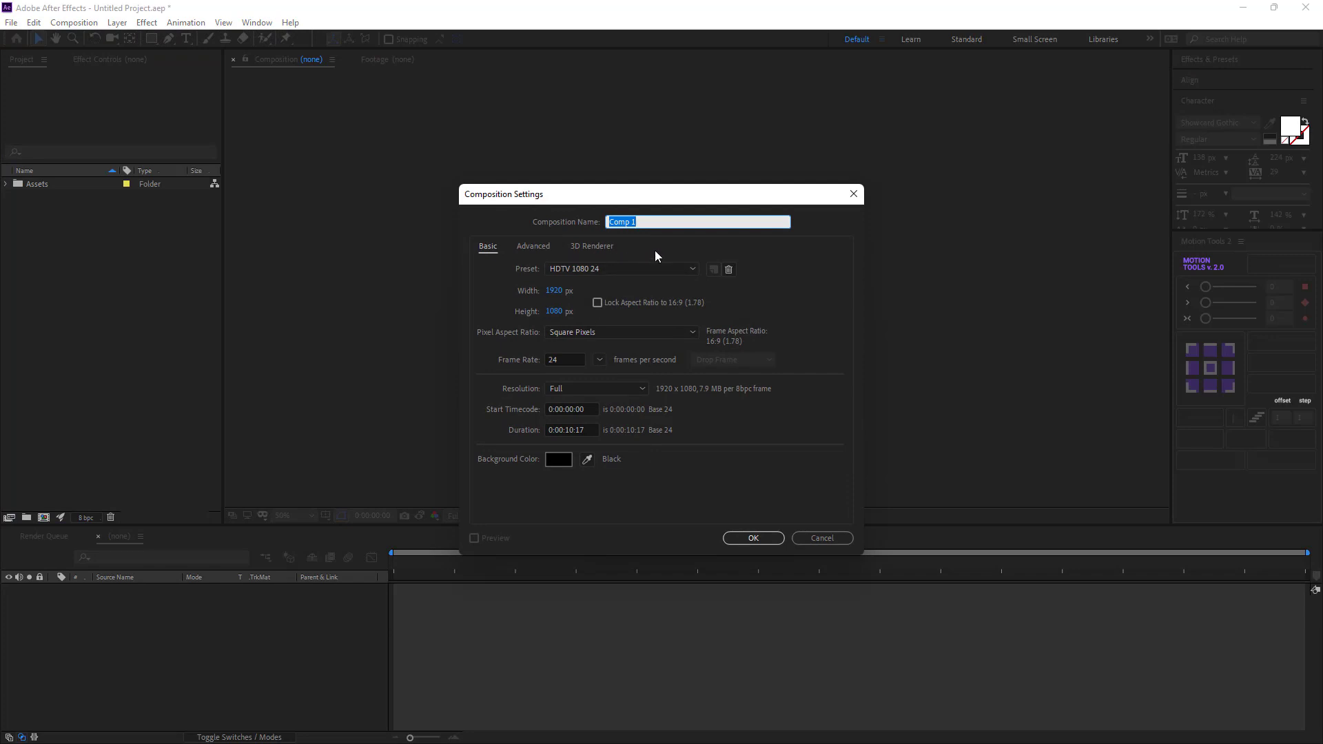
left_click(659, 254)
Enter the composition name 'Main Comp' in place of the default.
key("shift+m")
type("a")
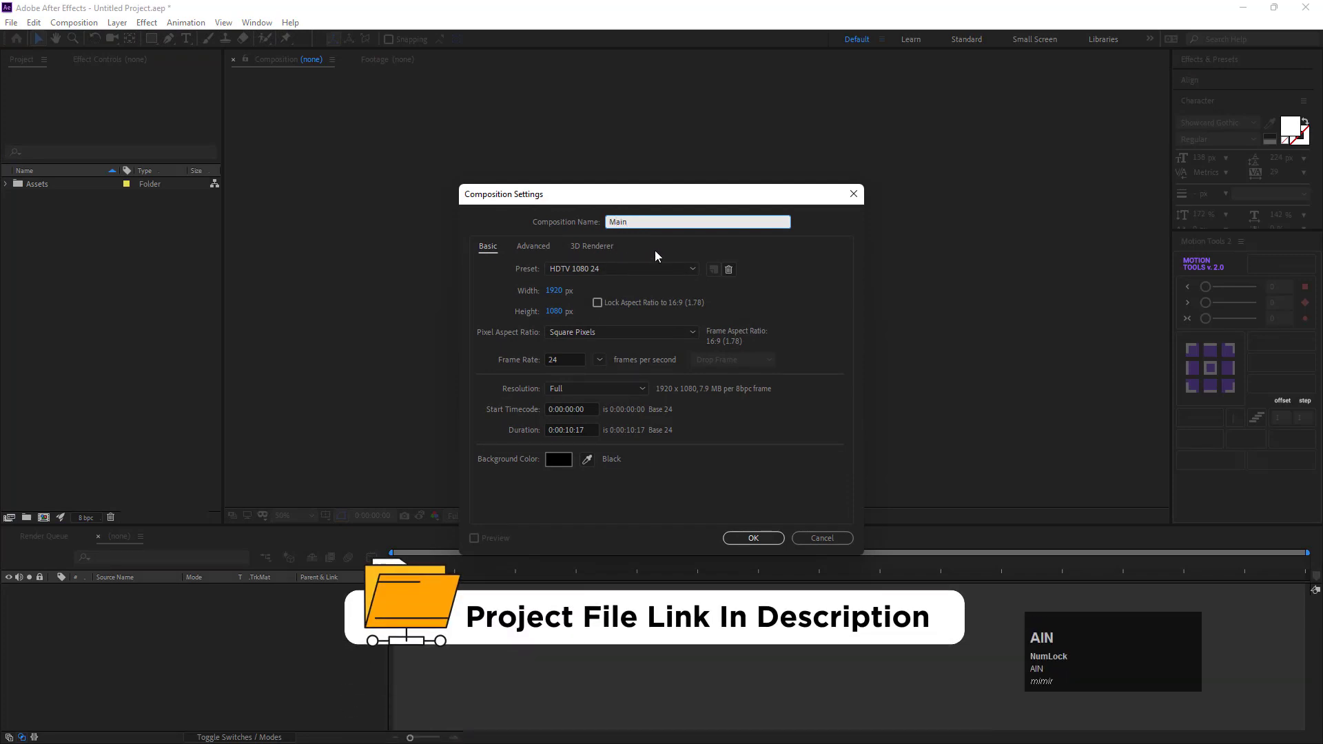
type("in")
key("space")
key("shift+c")
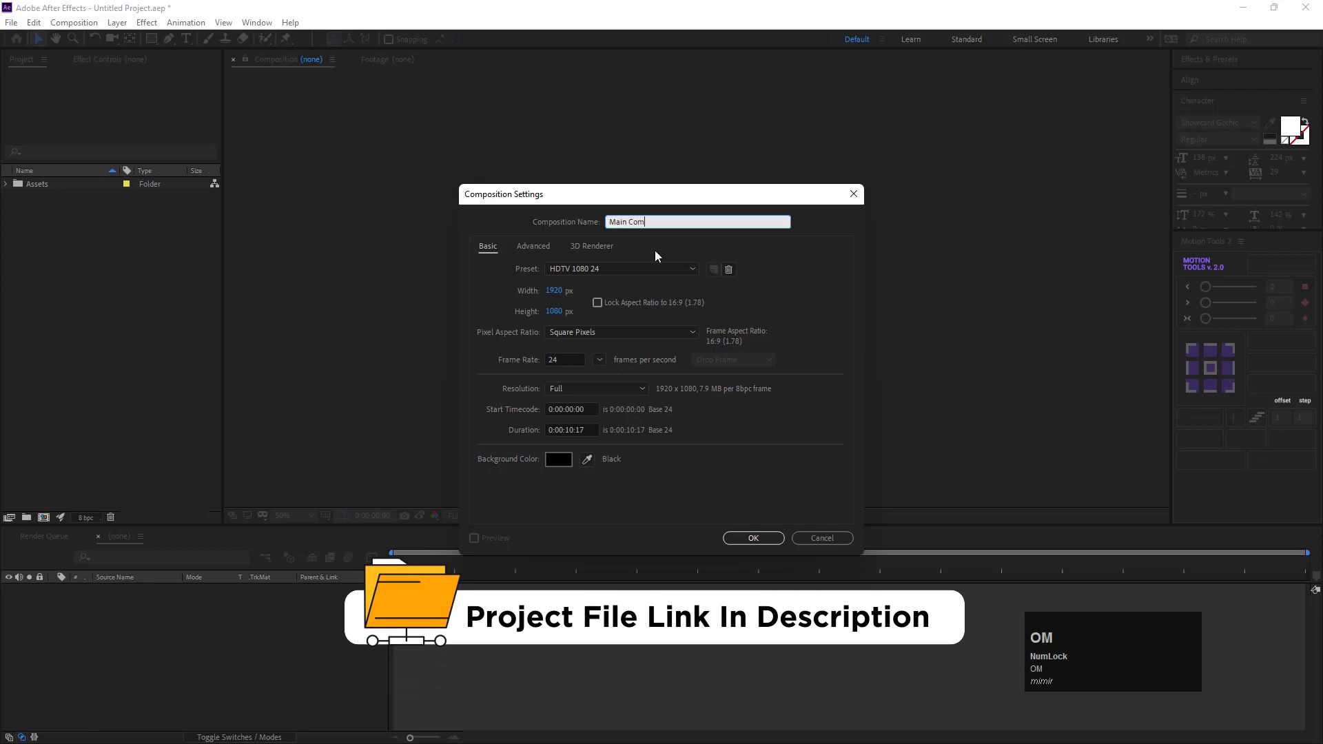
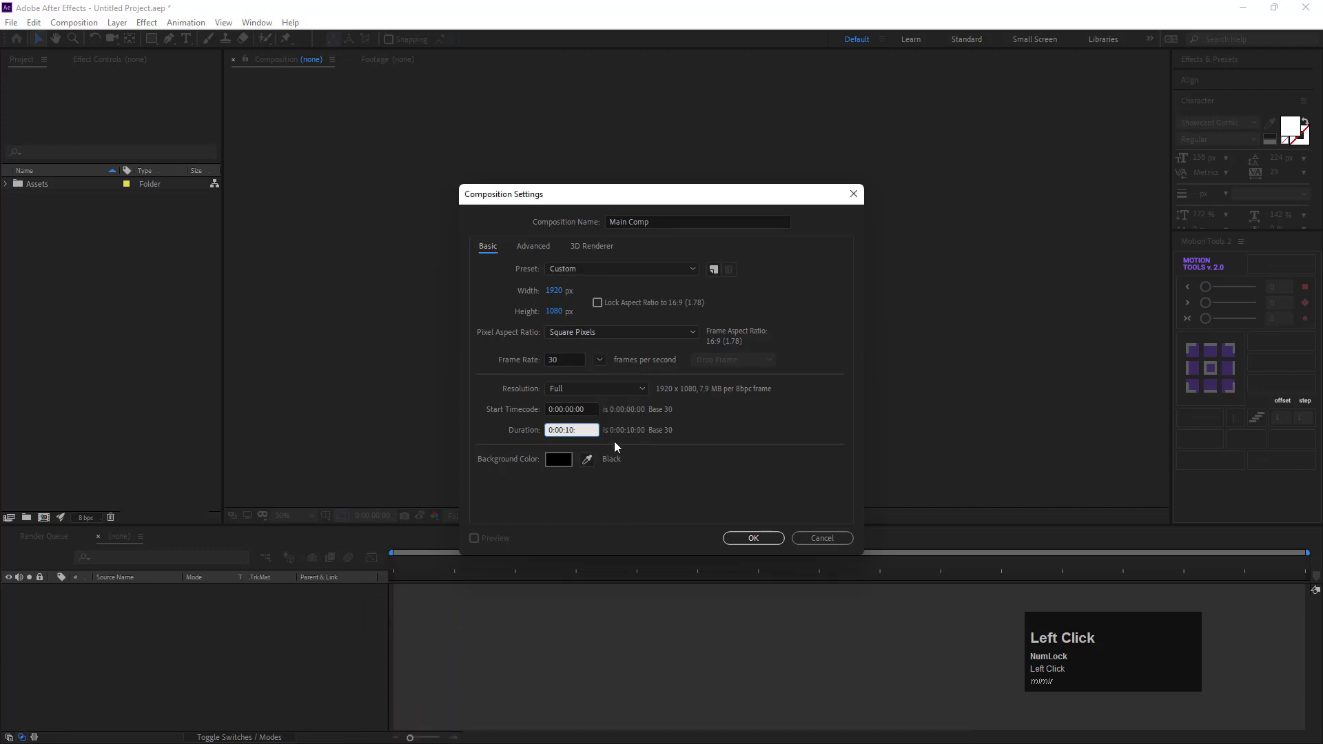
Confirm Main Comp's settings and make a composition from the purple can image pngegg (2) copy.
left_click(609, 495)
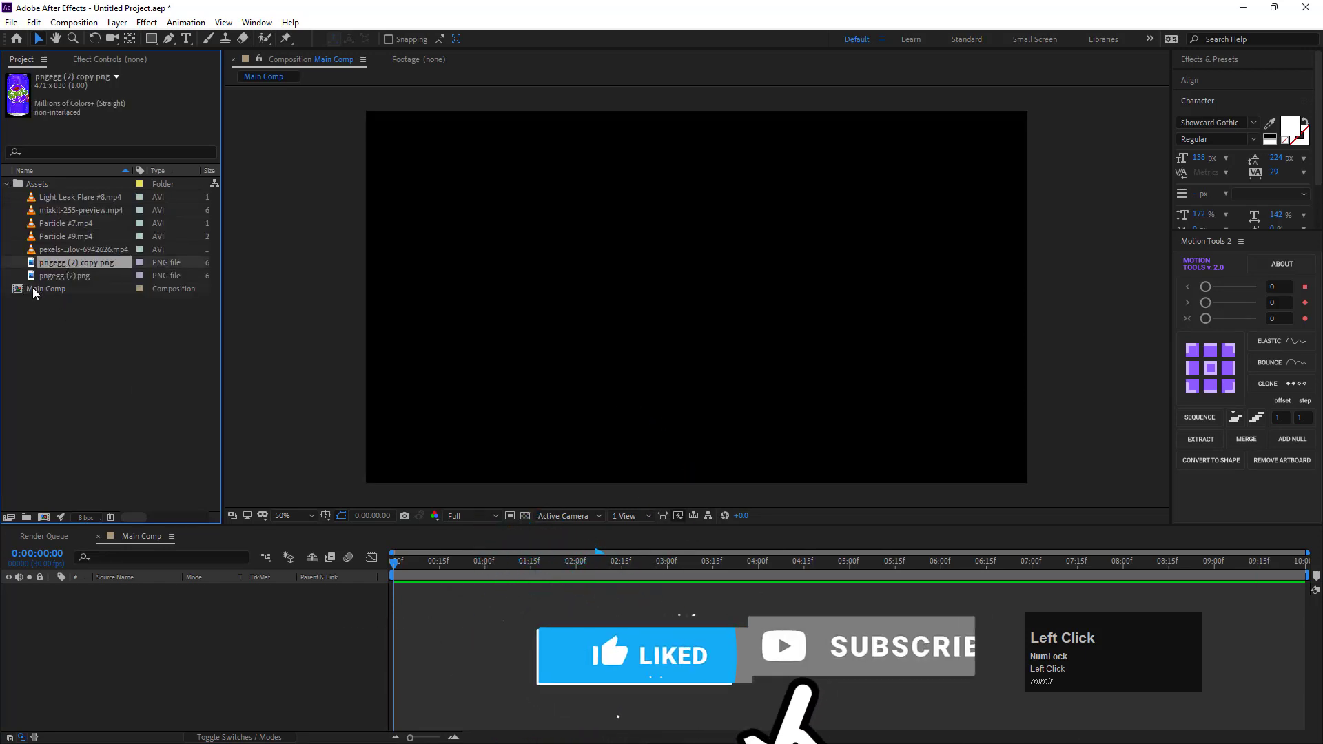
left_click(53, 266)
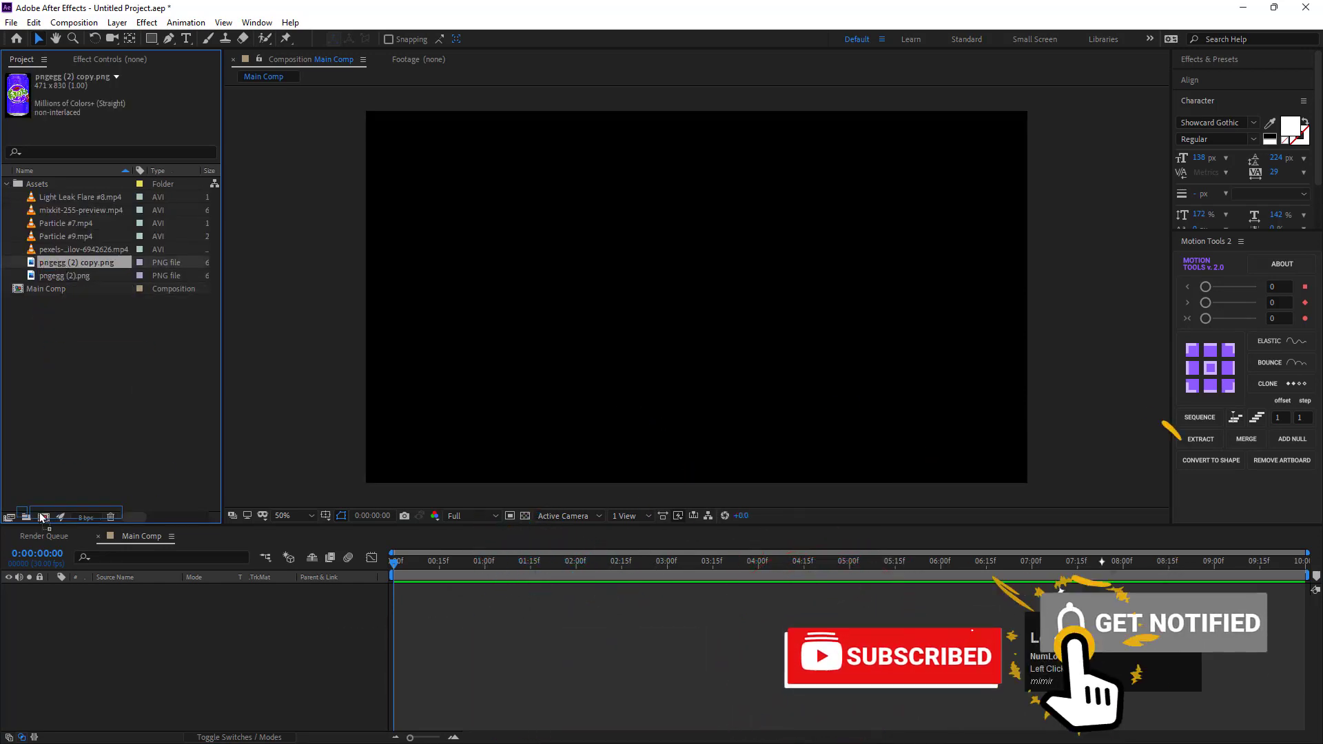
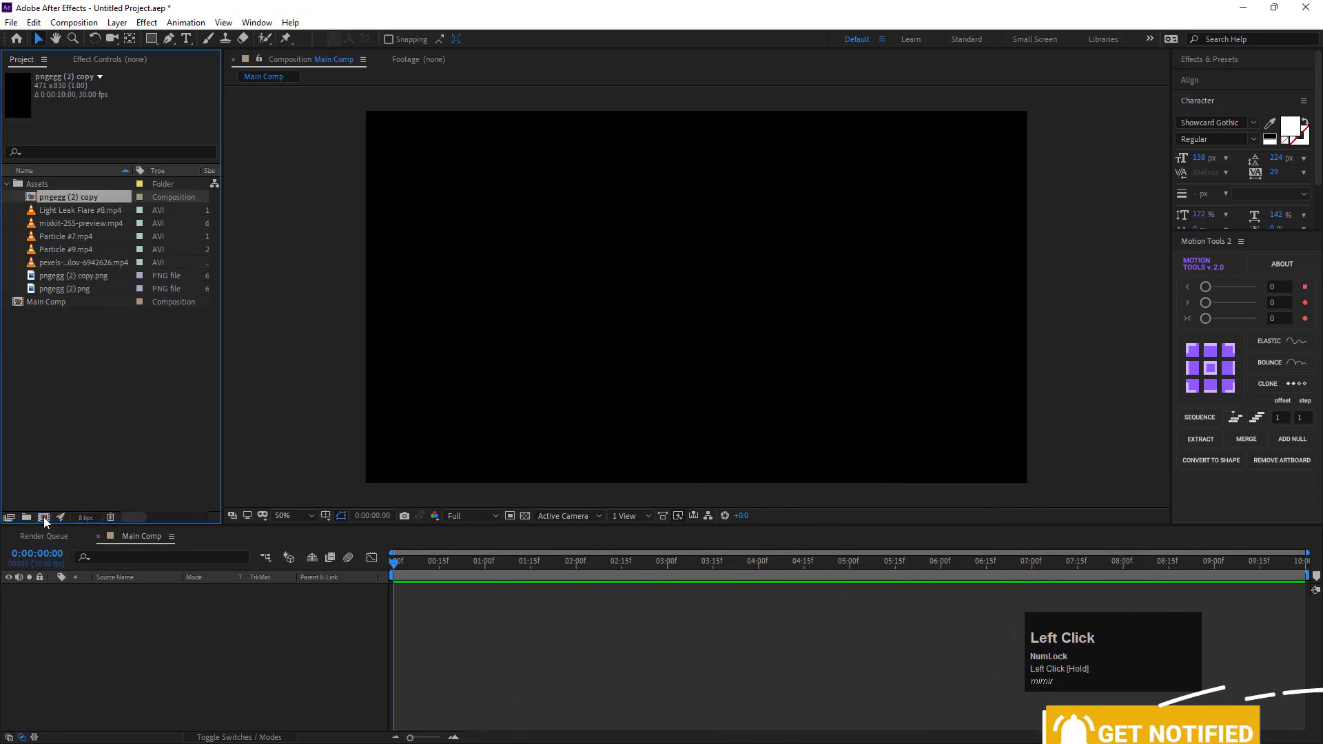
Add the orange can image as a layer above the purple can in the can composition.
scroll("up", 3)
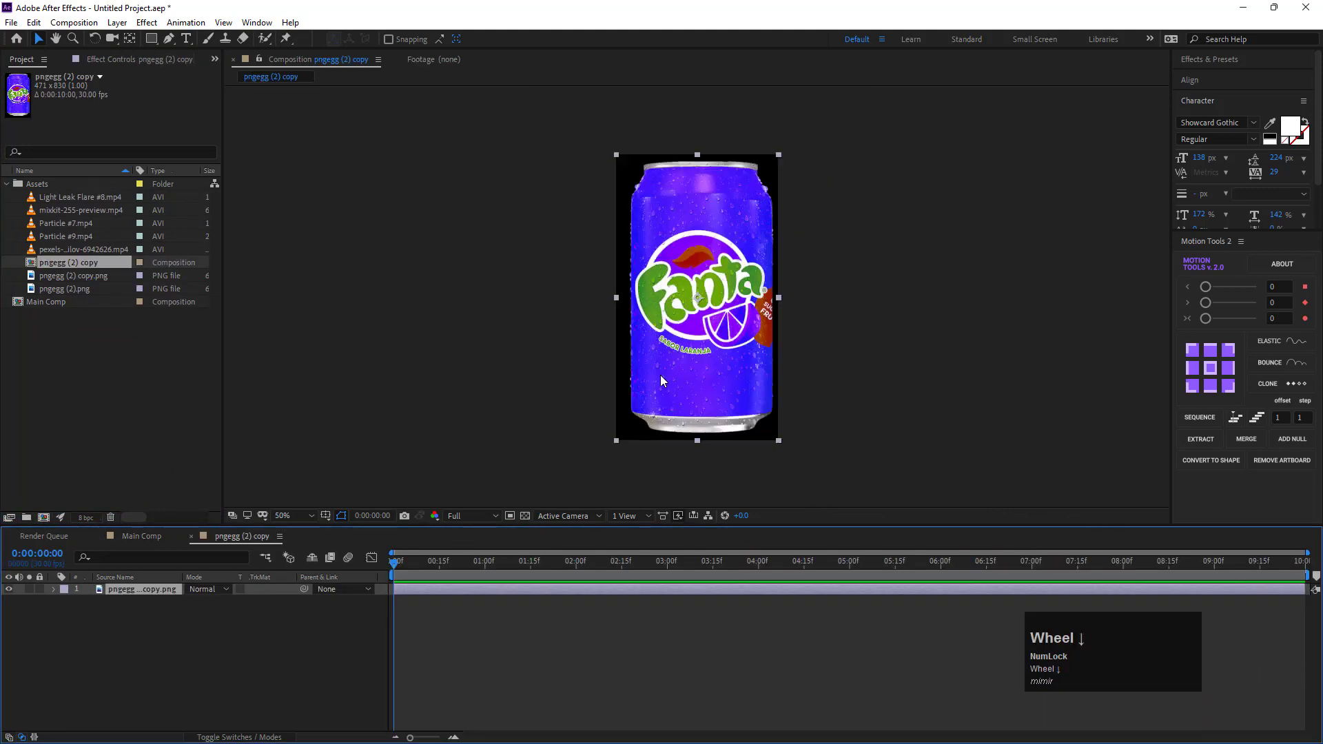
scroll("down", 3)
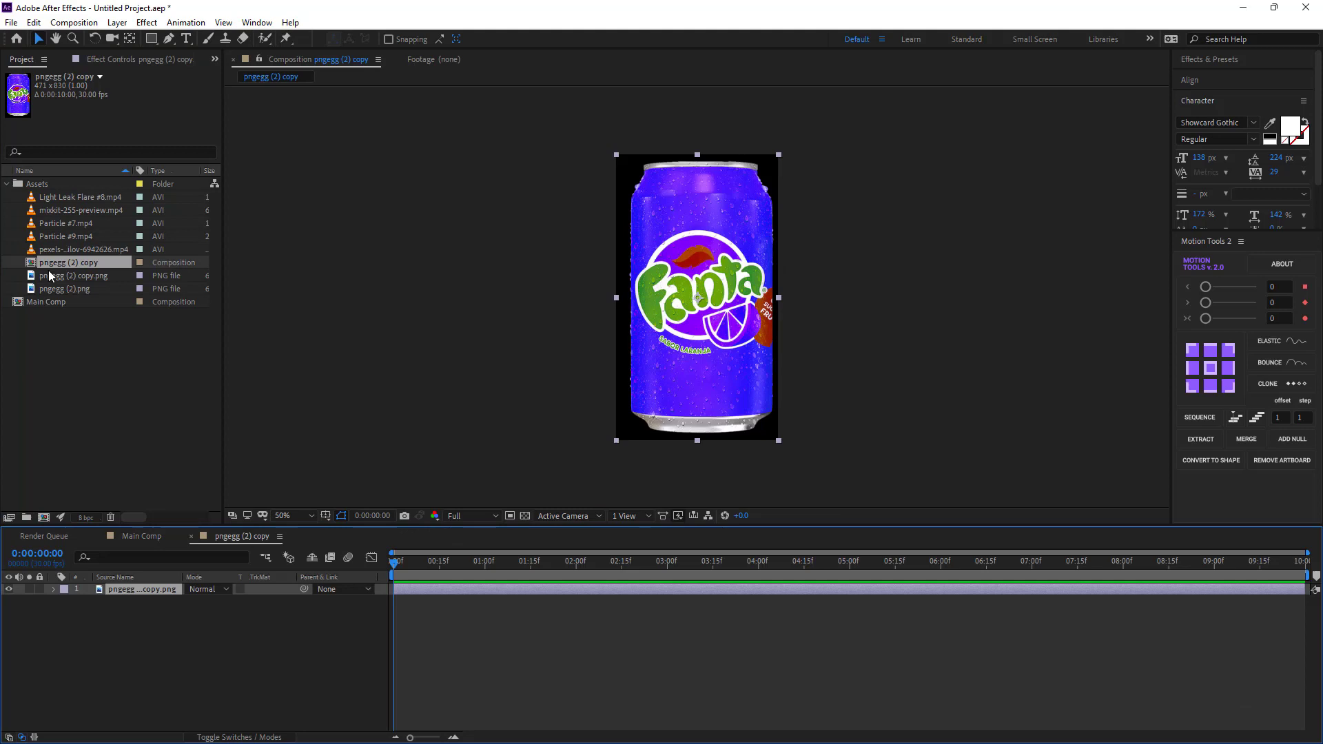
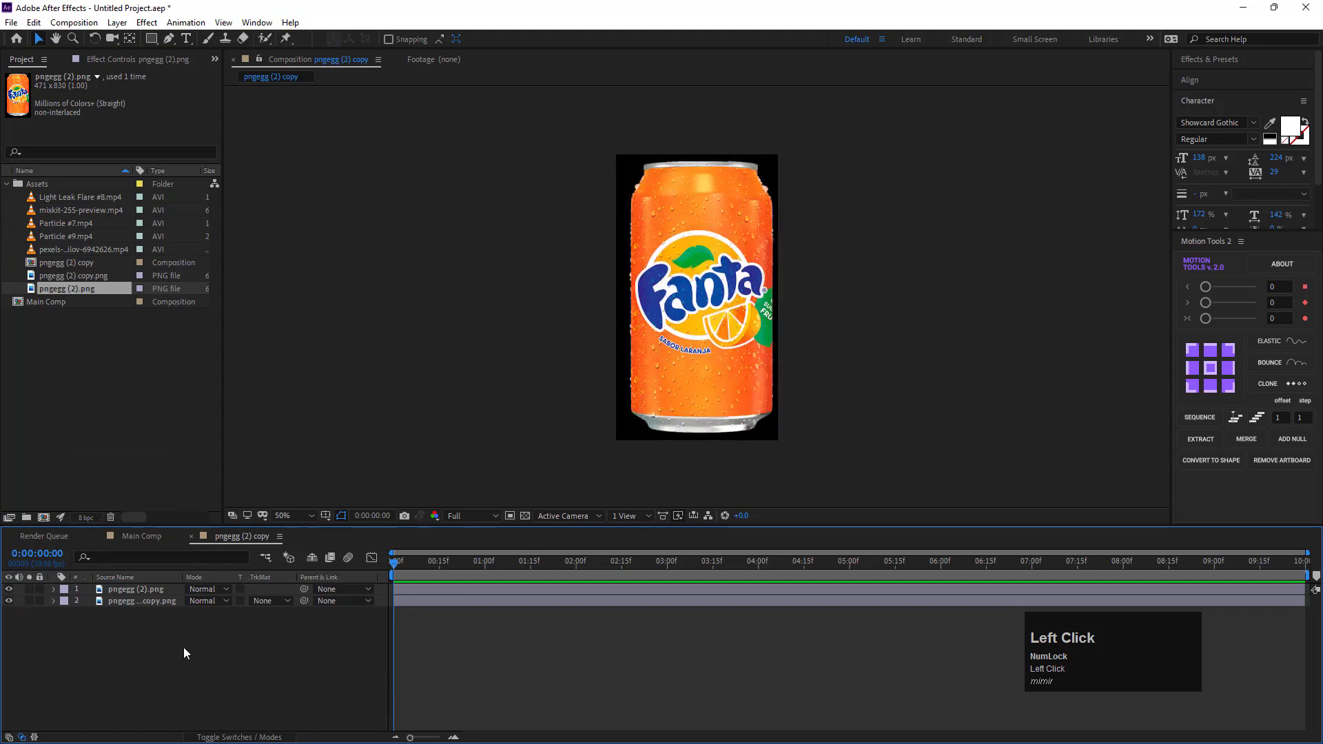
left_click(440, 595)
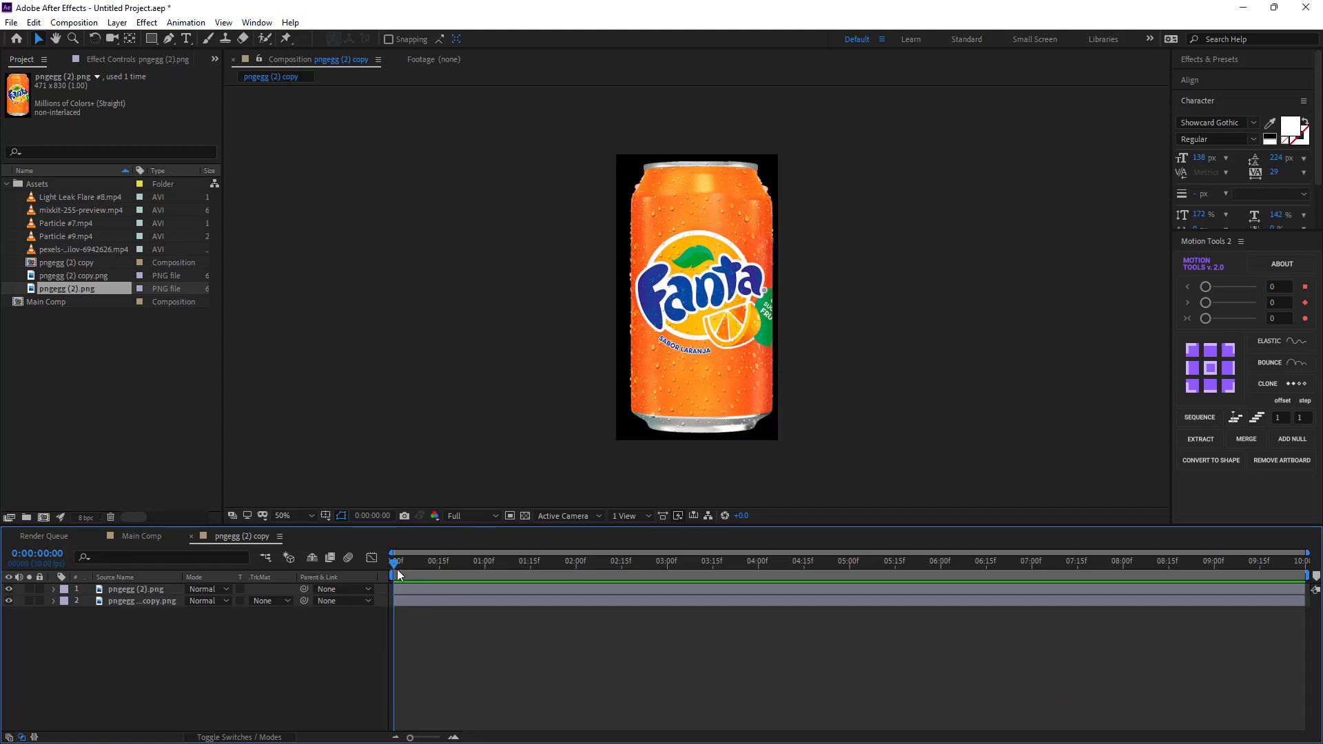
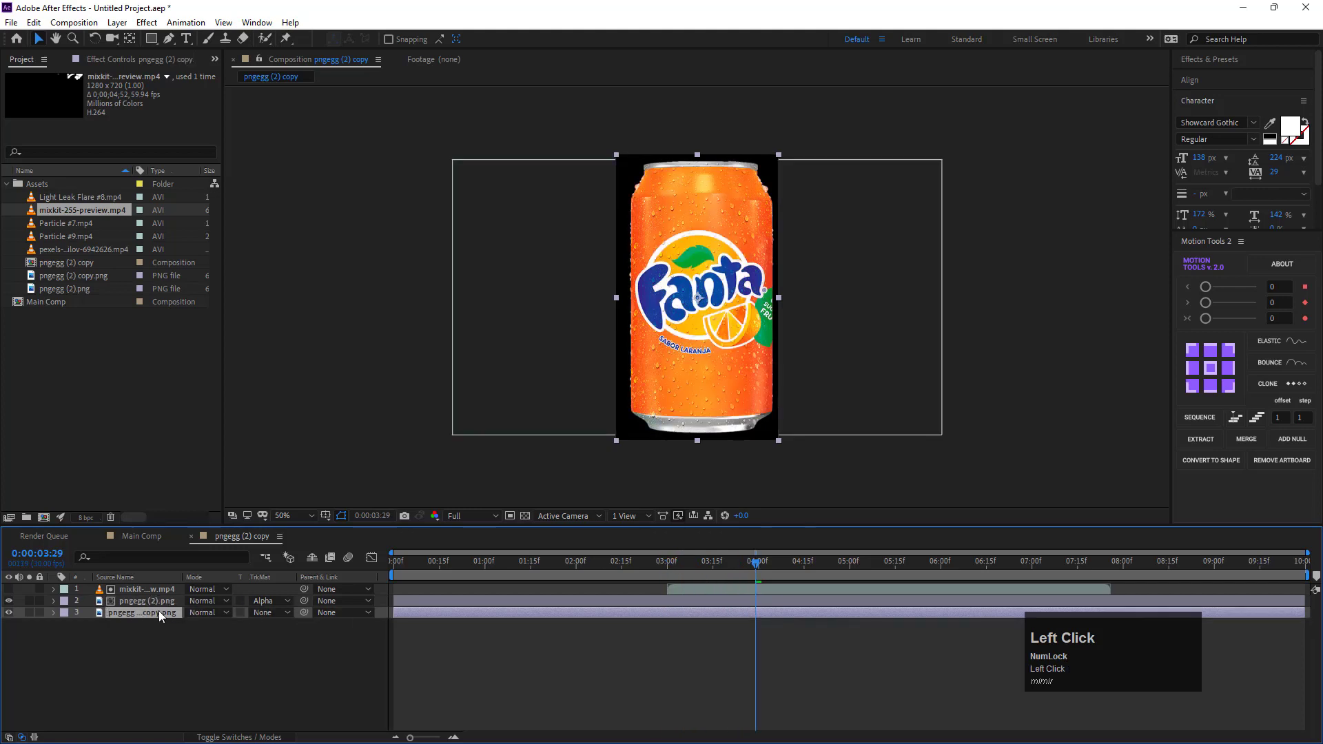
Duplicate the luma-matted orange can layer and trim the layers at the 4:00 transition point.
left_click(707, 604)
key("ctrl+shift+d")
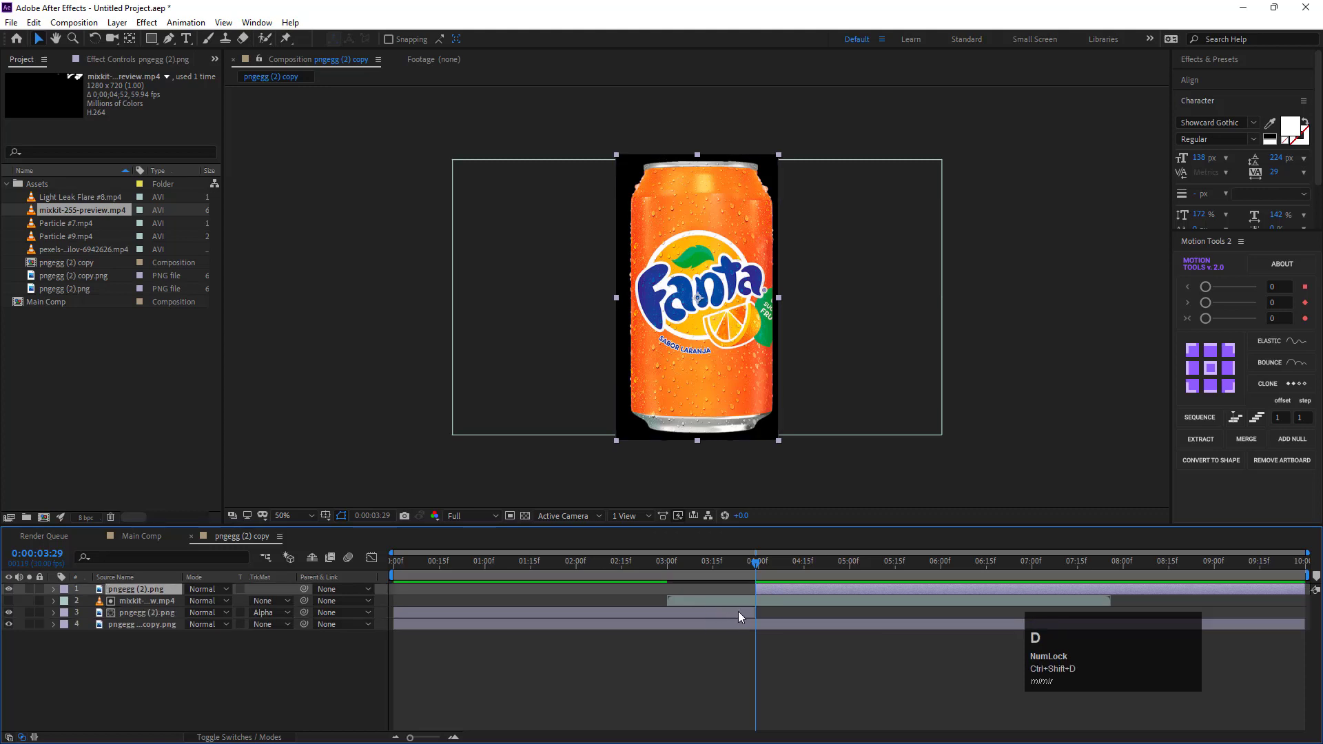
left_click_drag(743, 614, 776, 590)
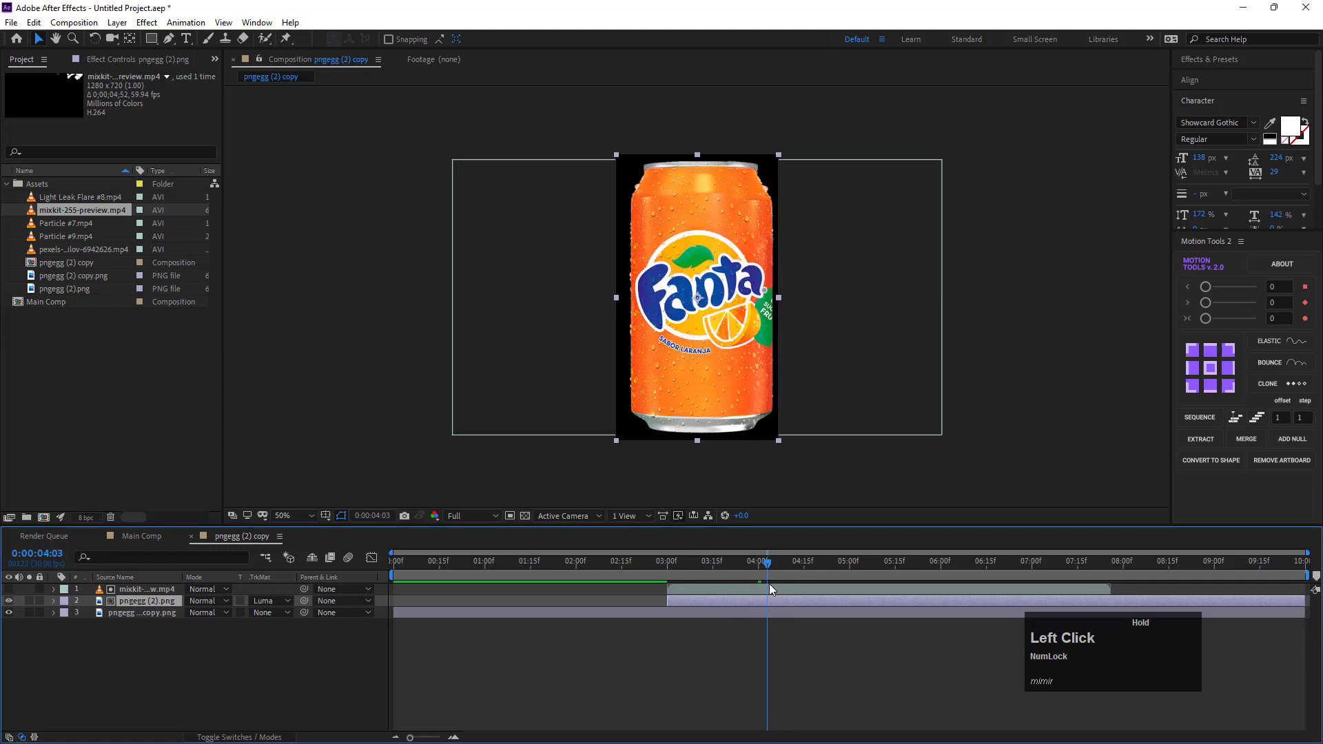
left_click(746, 594)
key("ctrl+shift+d")
left_click(791, 596)
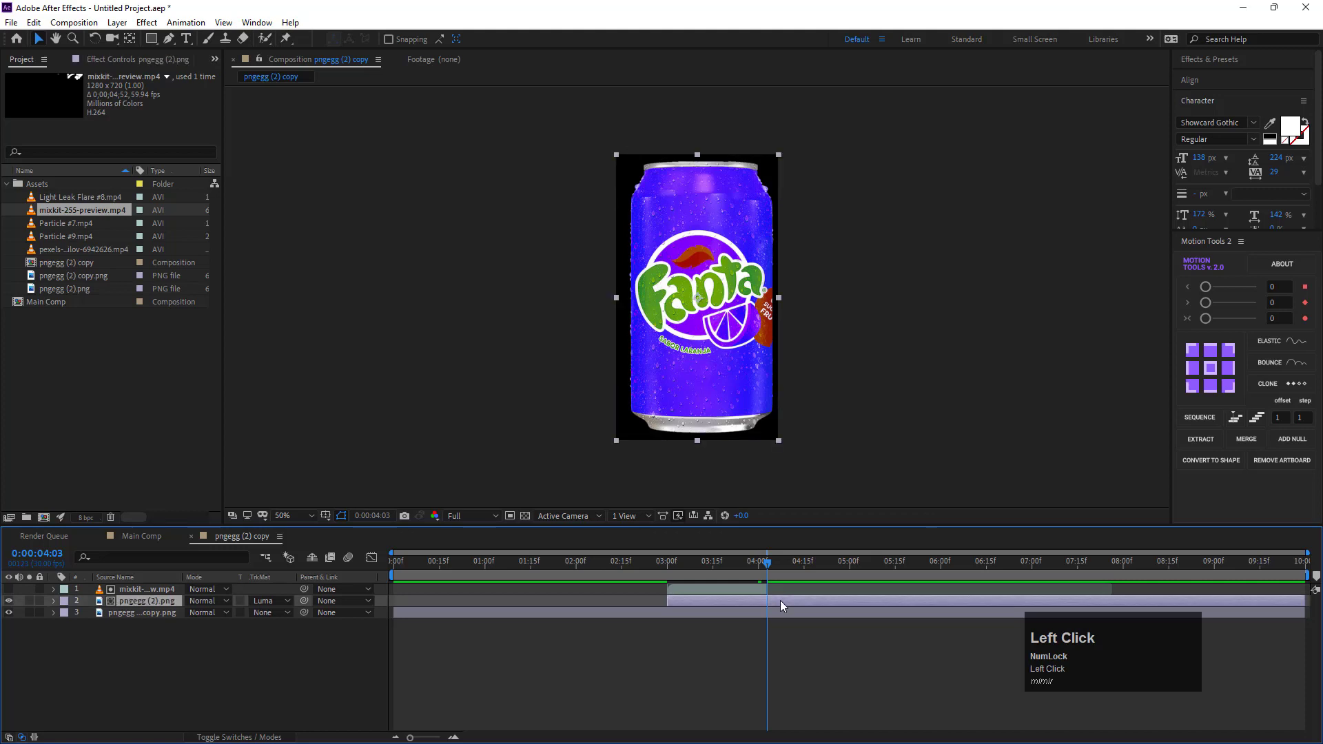
key("ctrl+shift+d")
Cut the orange can duplicate to start where the transition ends and play back the purple-to-orange wipe.
left_click_drag(791, 597, 762, 609)
key("ctrl+shift+d")
left_click(791, 599)
key("ctrl+shift+d")
left_click_drag(811, 628, 310, 677)
key("space")
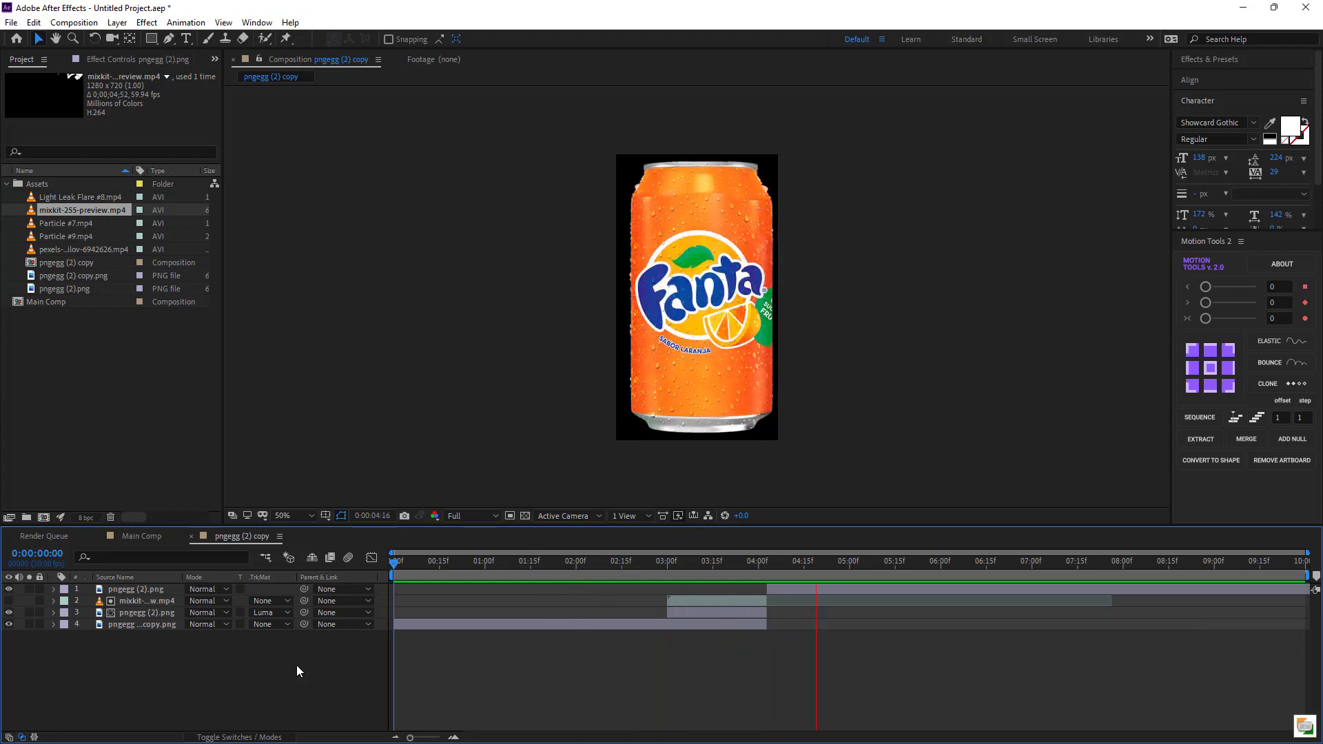
key("space")
Place the palm tree footage as the first layer in Main Comp.
left_click(308, 673)
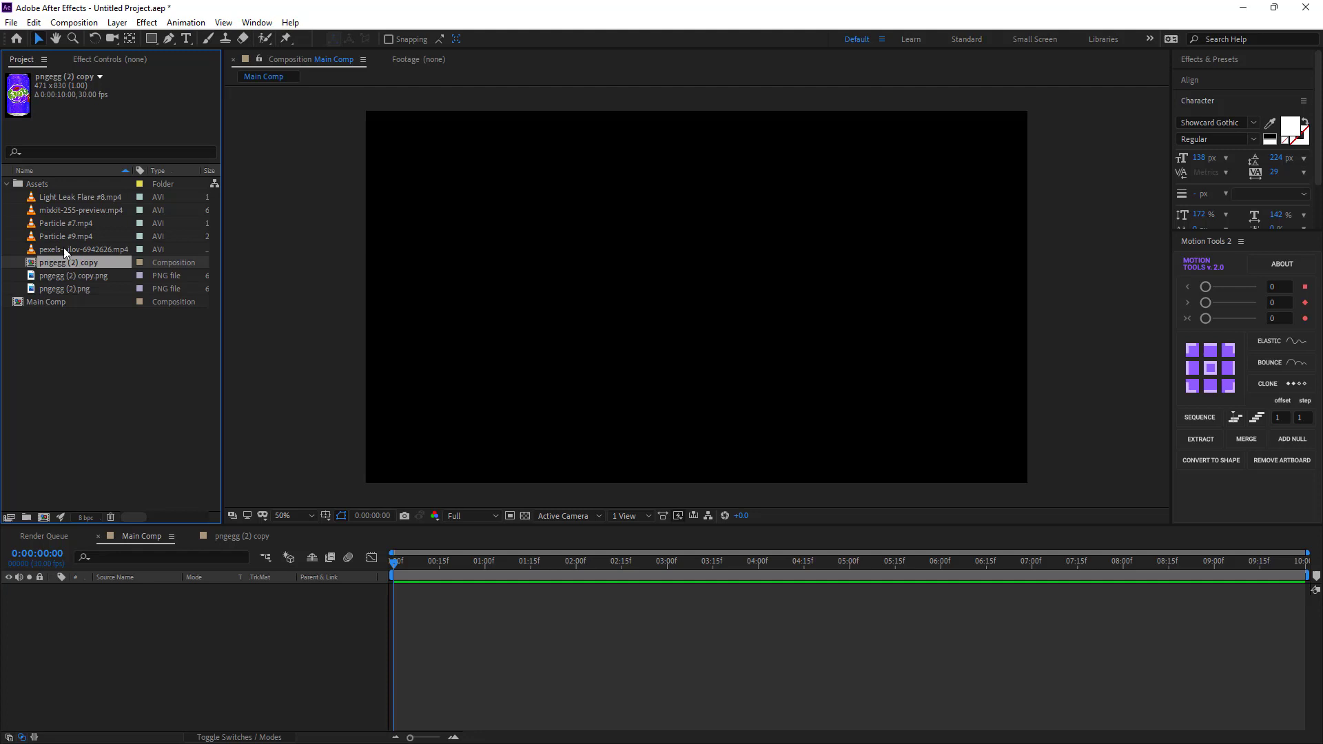
left_click_drag(62, 255, 381, 551)
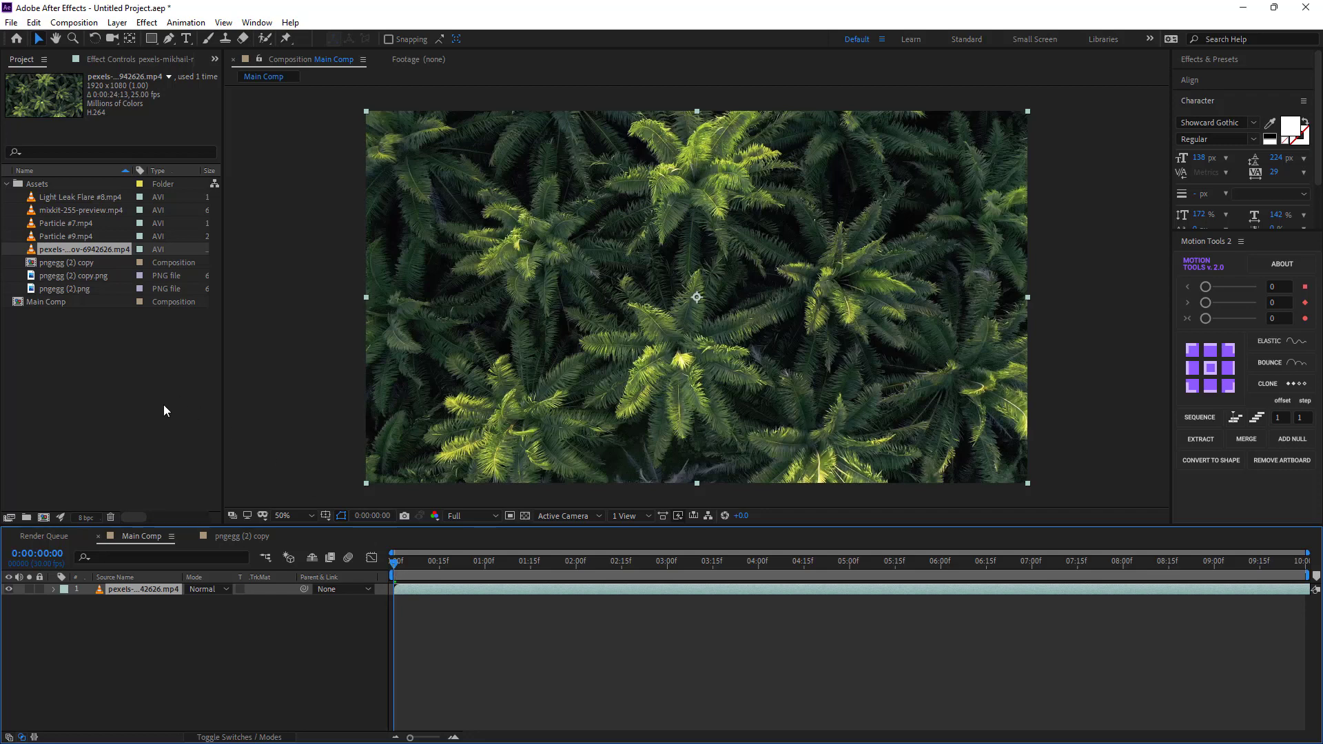
Layer Particle #9, Particle #7 and Light Leak Flare #8 clips above the palms.
left_click_drag(126, 394, 213, 597)
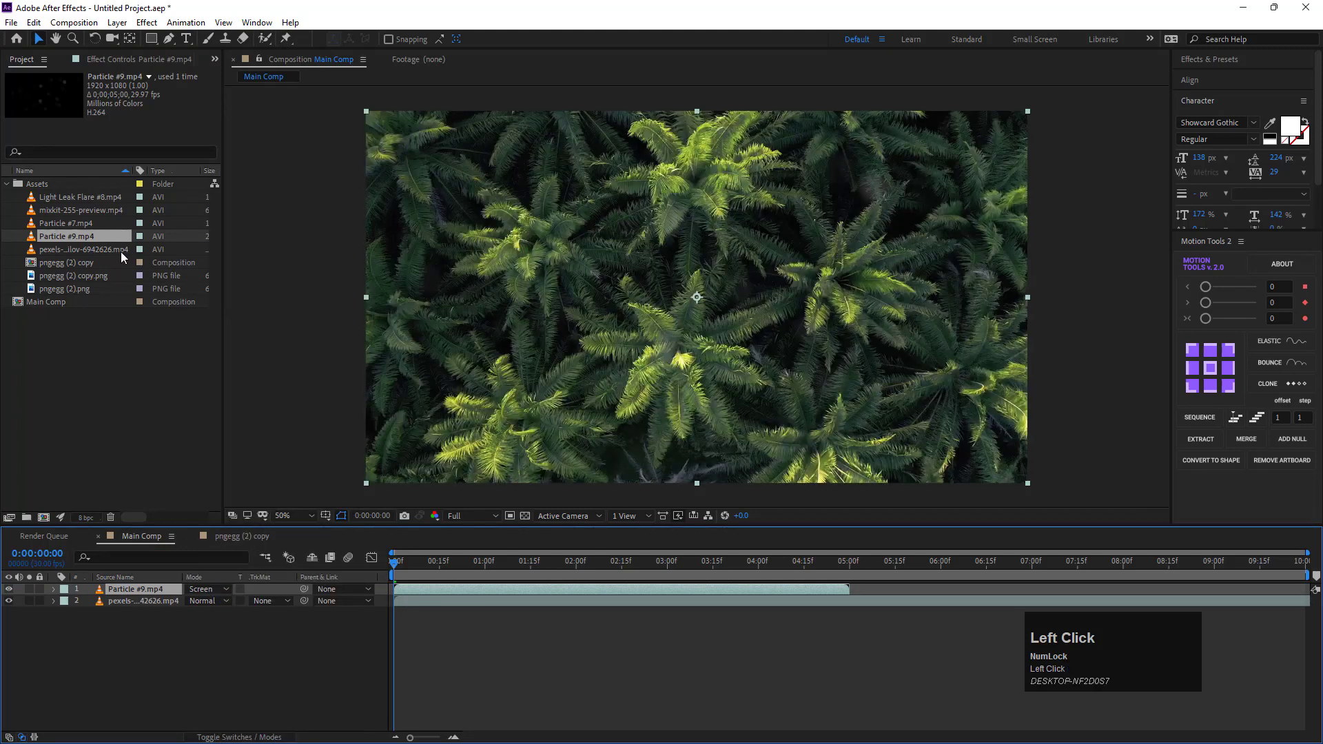
left_click_drag(53, 226, 110, 313)
left_click_drag(77, 204, 516, 592)
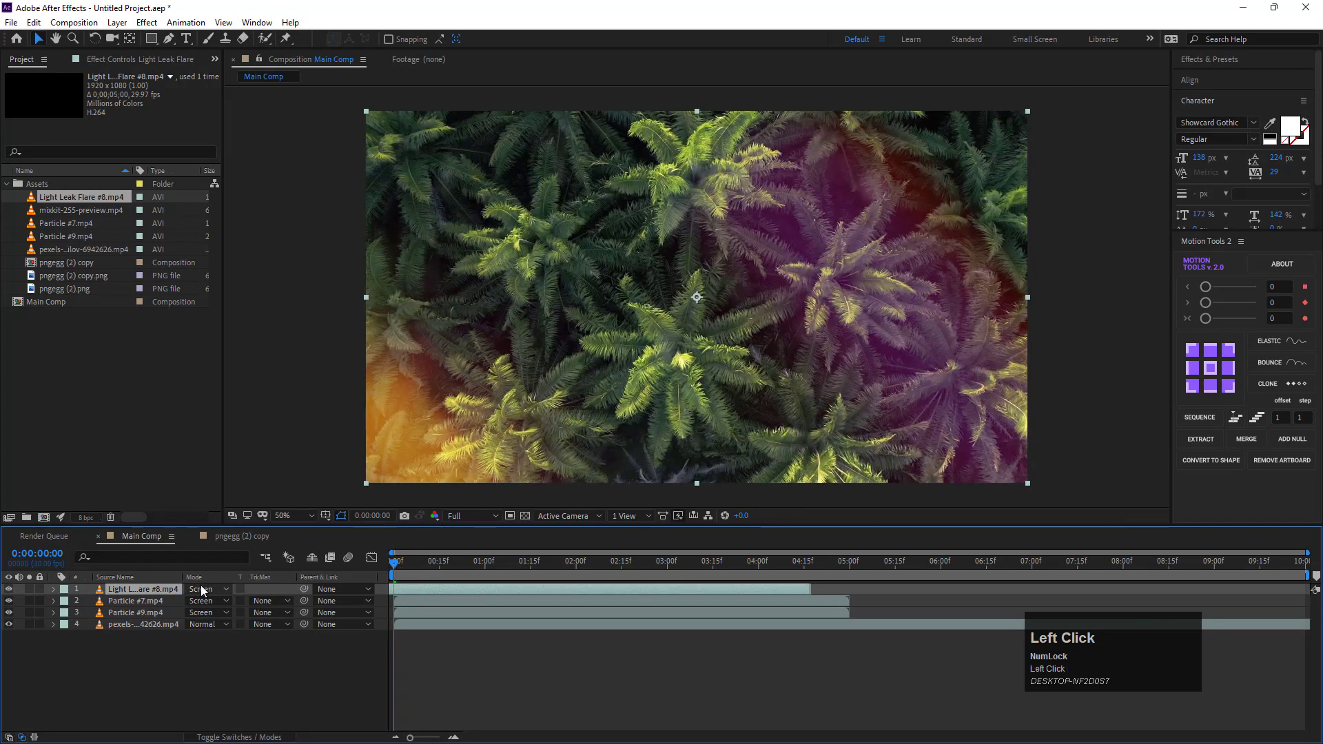
Duplicate the light leak and particle layers and shift the copies later toward the end.
key("ctrl+d")
left_click_drag(435, 593, 772, 623)
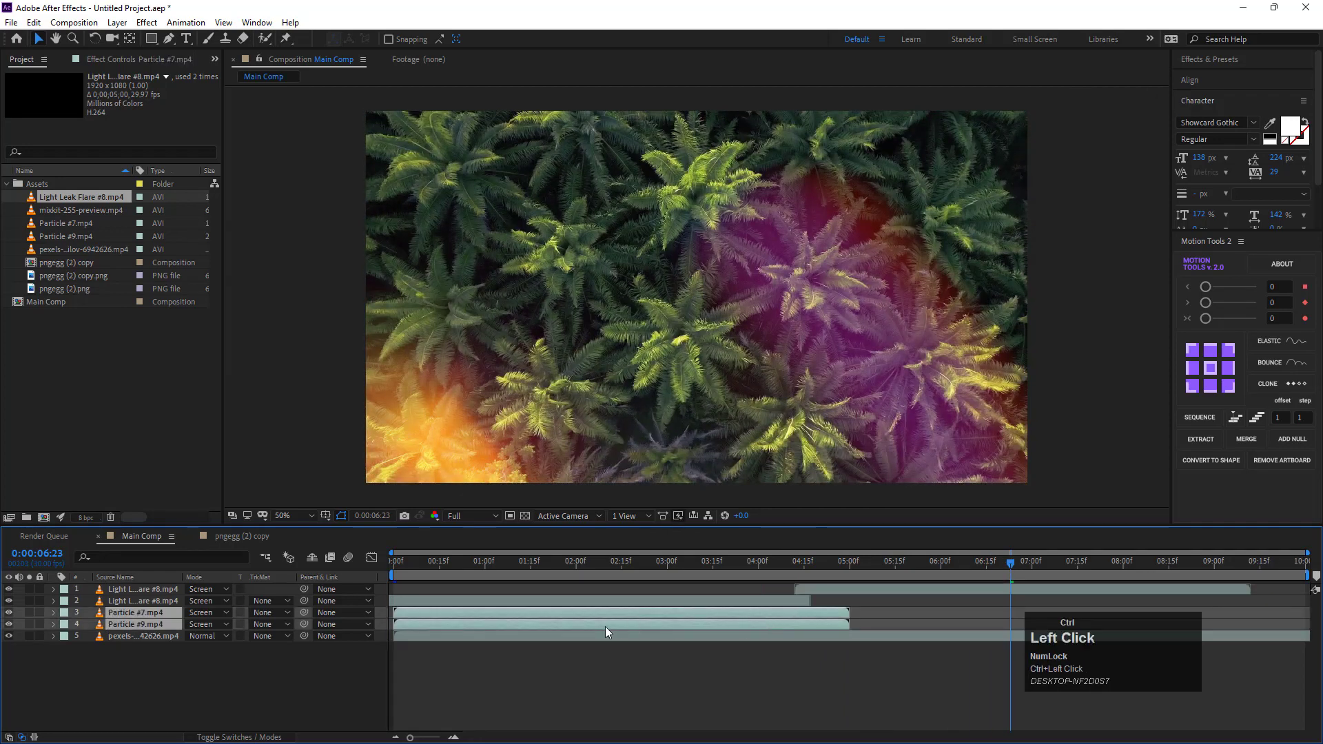
key("ctrl+d")
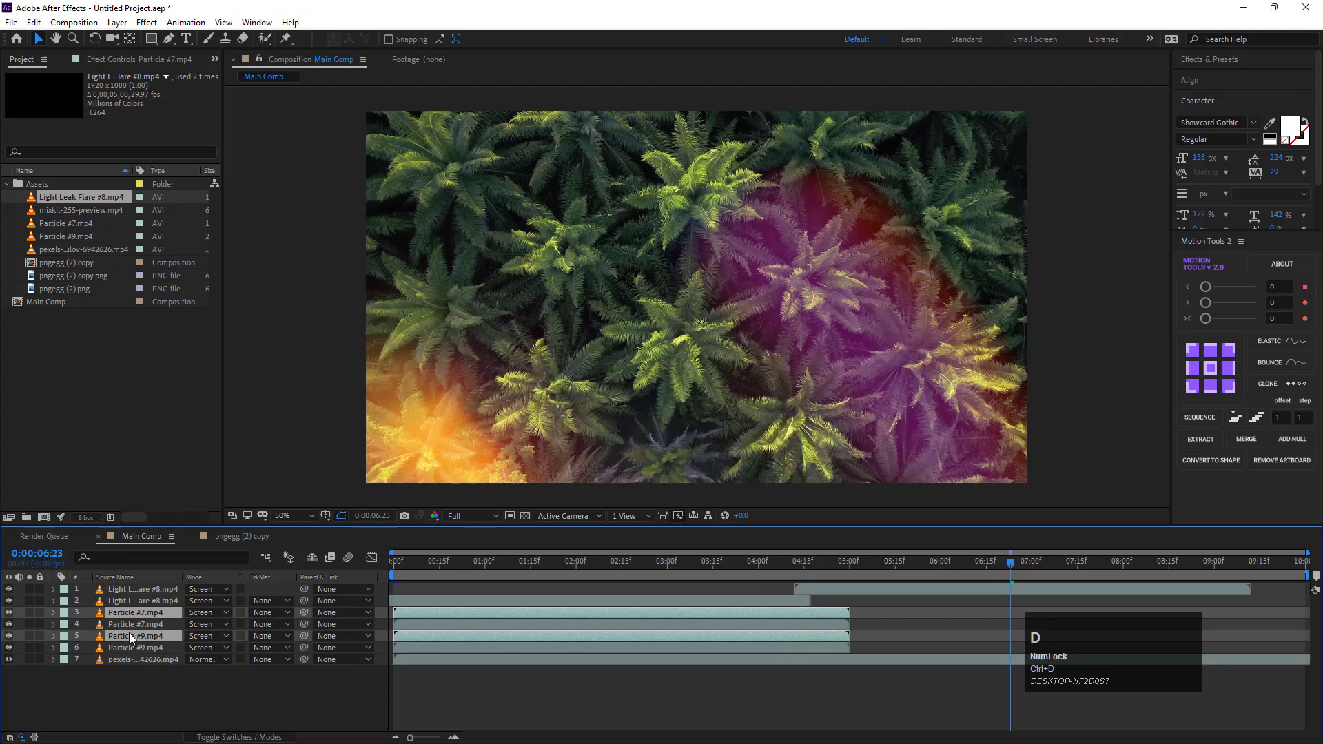
left_click_drag(131, 643, 1199, 578)
key("n")
left_click(276, 693)
left_click_drag(51, 271, 190, 590)
Place the purple can composition into Main Comp under the light leaks.
left_click(134, 600)
left_click_drag(134, 603, 585, 573)
left_click_drag(585, 574, 259, 640)
Keyframe the can flying in from off-frame right with a half-turn, settling centred at 2:00 with Easy Ease.
key("p")
left_click(90, 635)
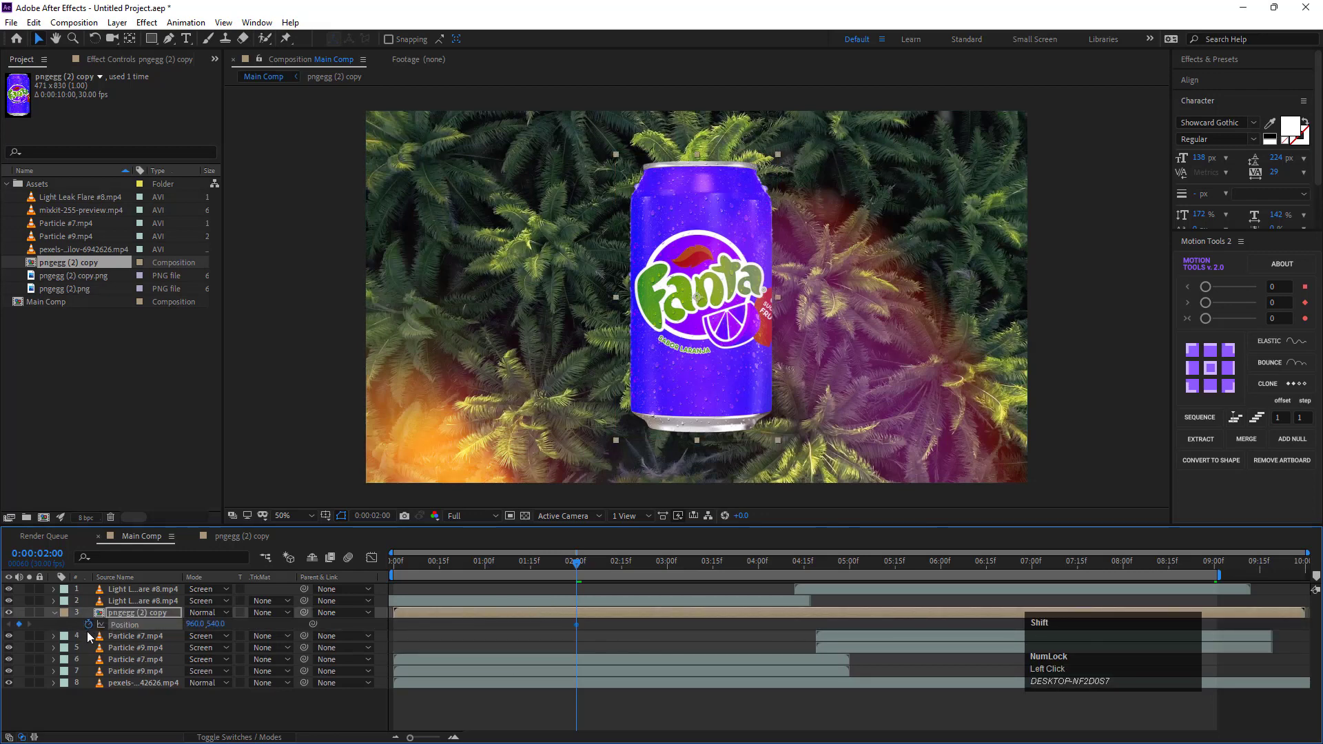
key("shift+r")
left_click_drag(92, 645, 504, 397)
scroll("down", 3)
left_click_drag(711, 331, 398, 644)
right_click(398, 643)
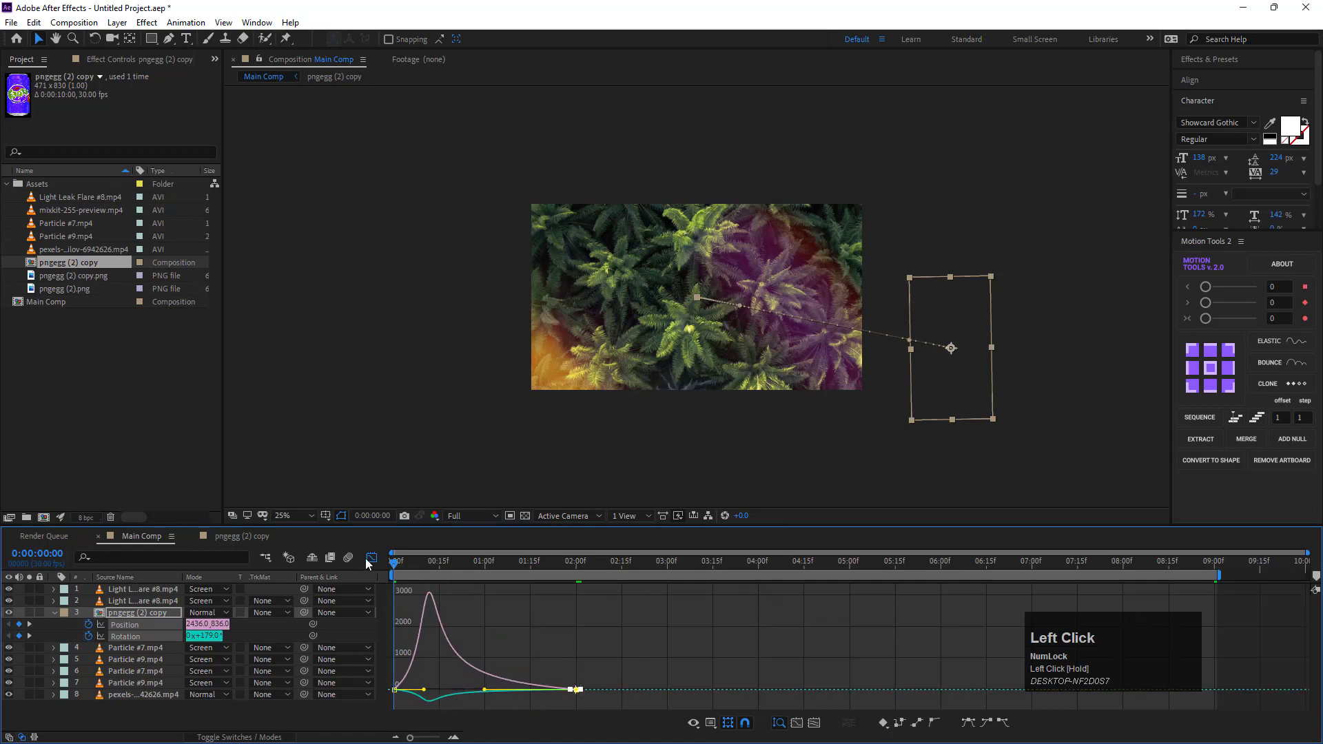
Play back the can's entrance, then select the palm footage layer for an effect.
key("space")
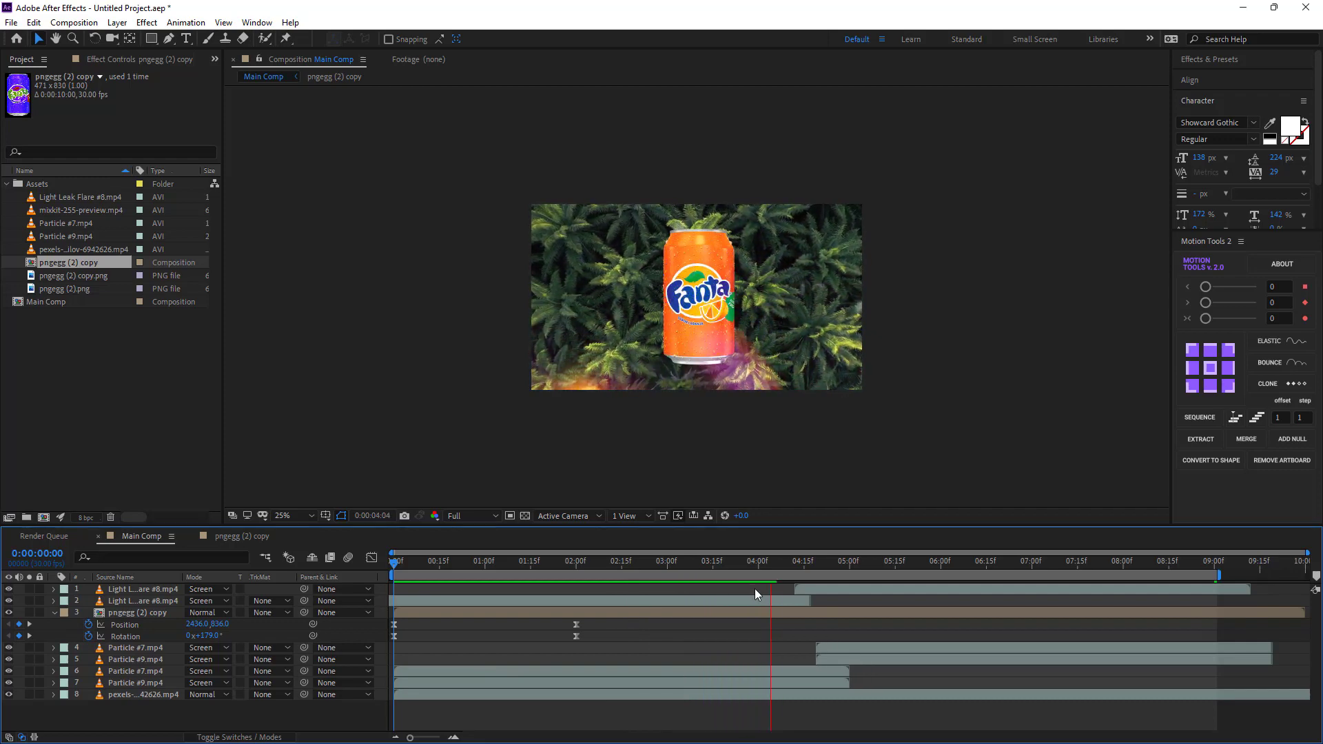
left_click_drag(840, 570, 407, 620)
key("space")
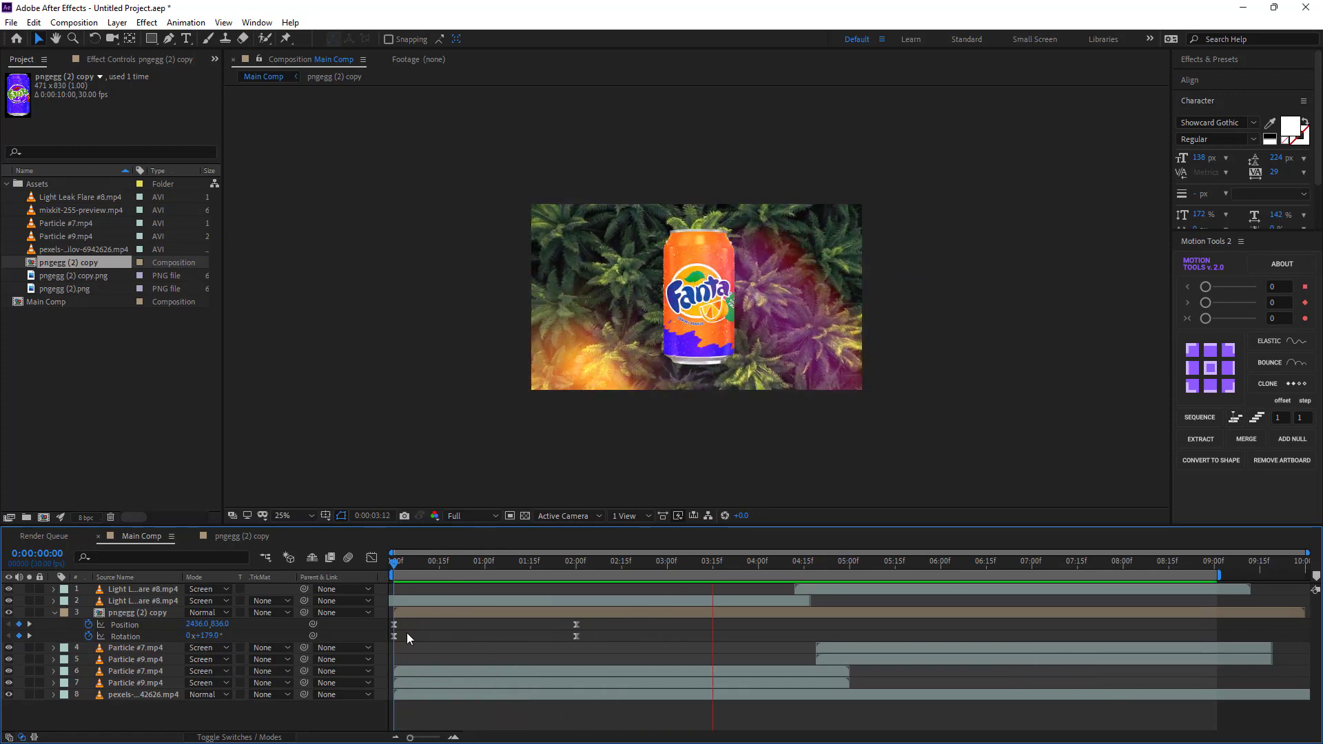
key("space")
left_click_drag(845, 568, 624, 407)
scroll("up", 3)
left_click(135, 704)
key("space")
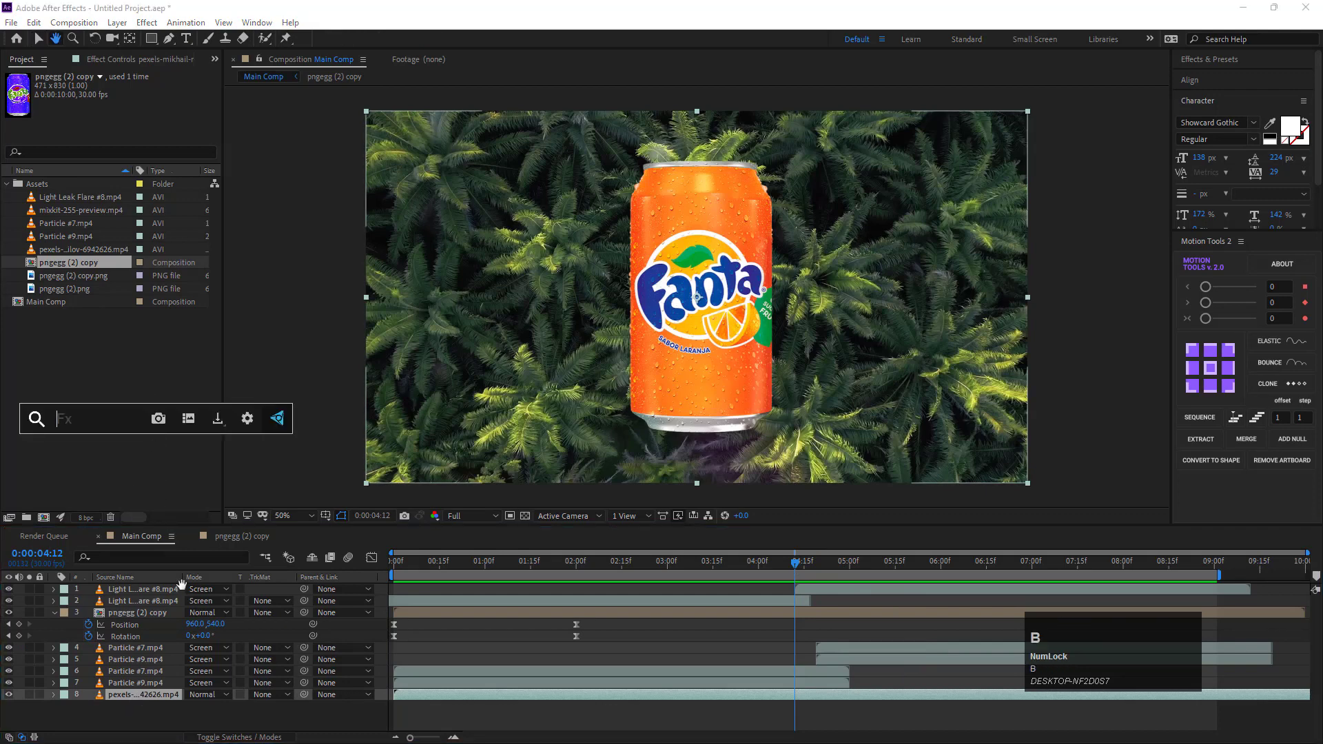
Apply a Gaussian Blur of about 11.6 to the palm footage and preview from the start.
type("blur")
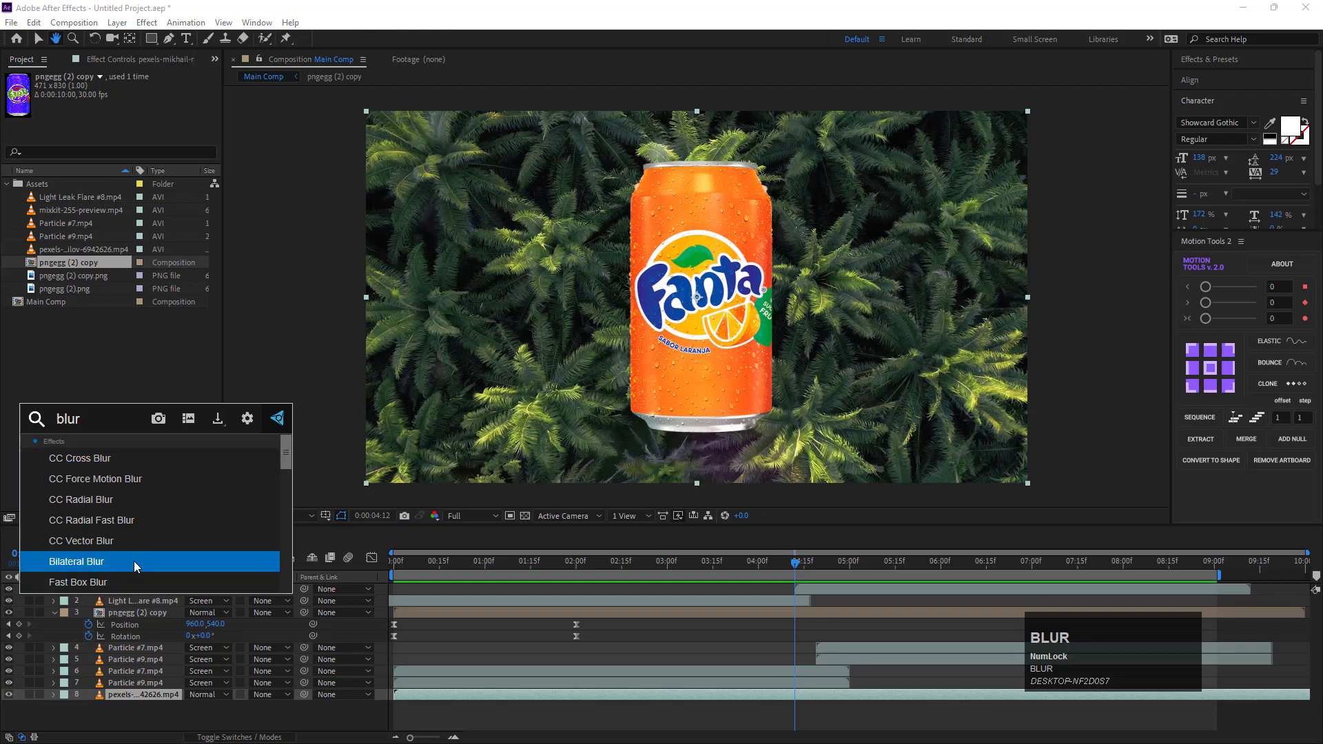
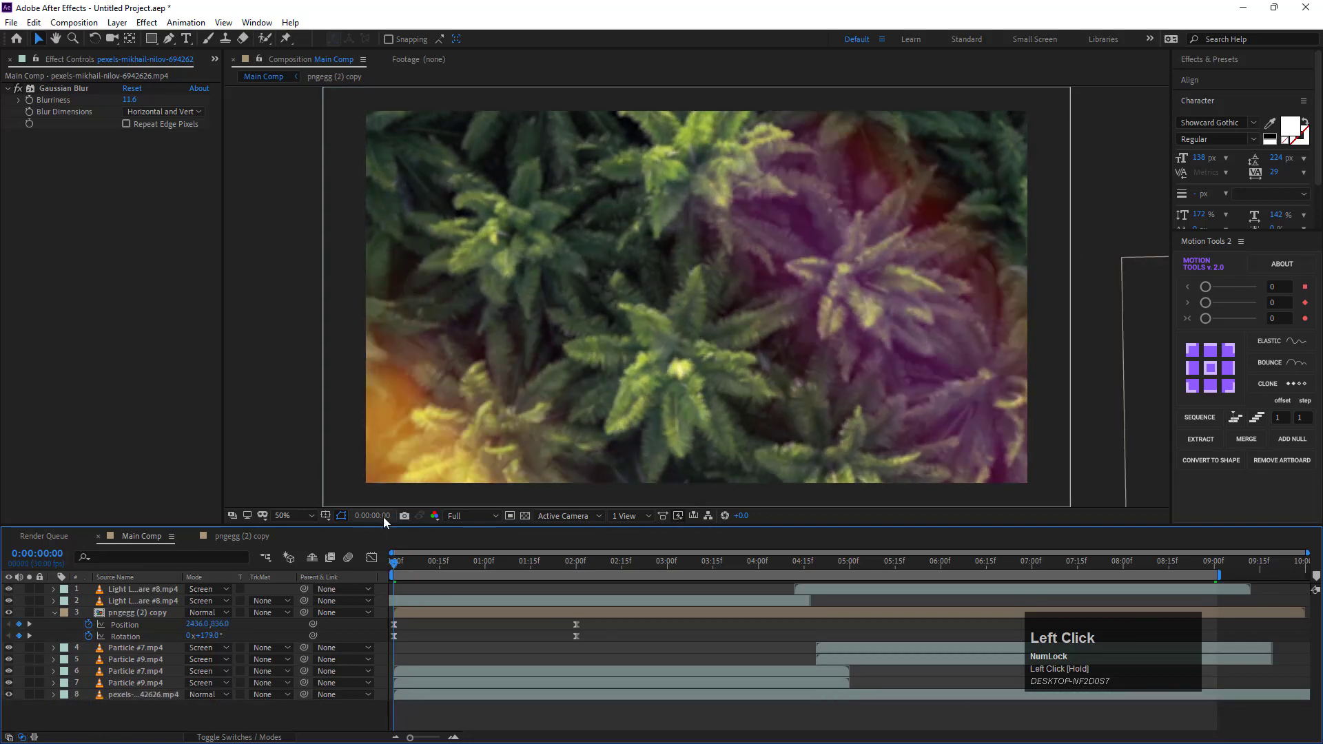
key("space")
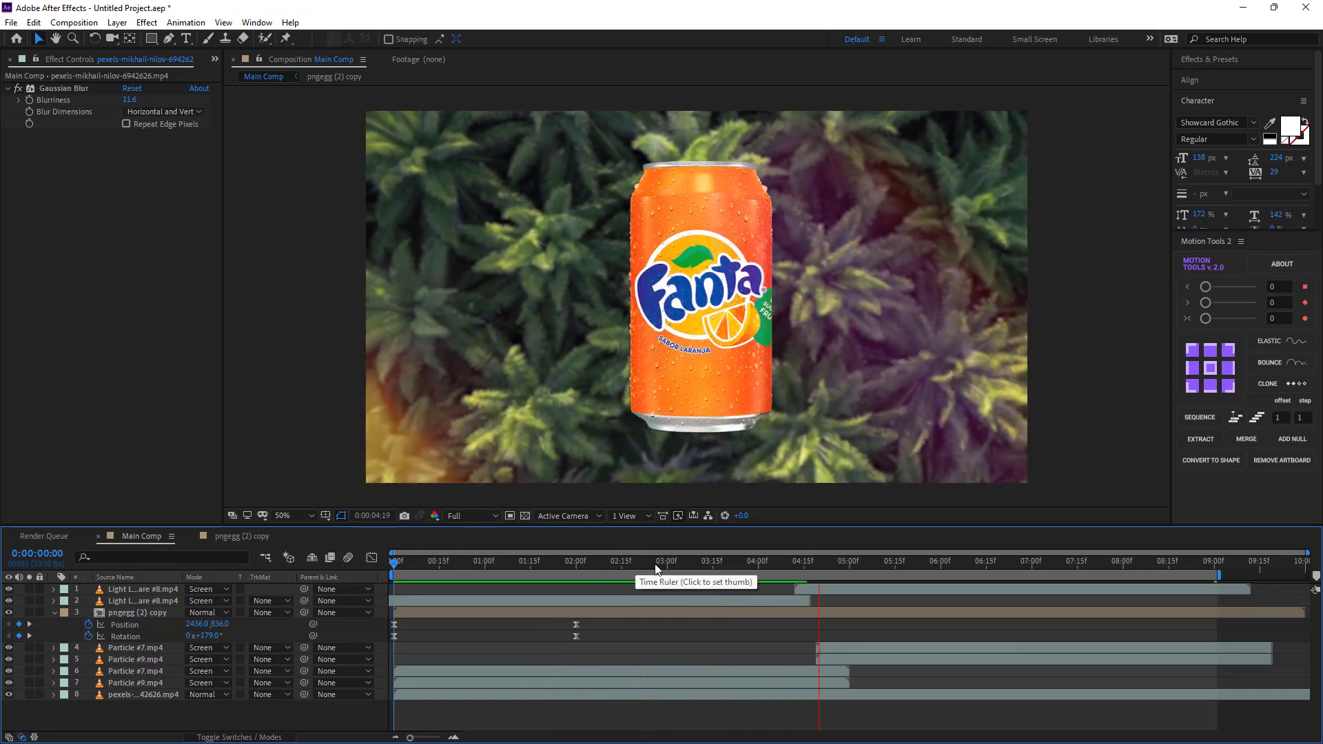
Keyframe the can sliding from centre to the left side around five seconds and preview it.
left_click_drag(849, 571, 841, 618)
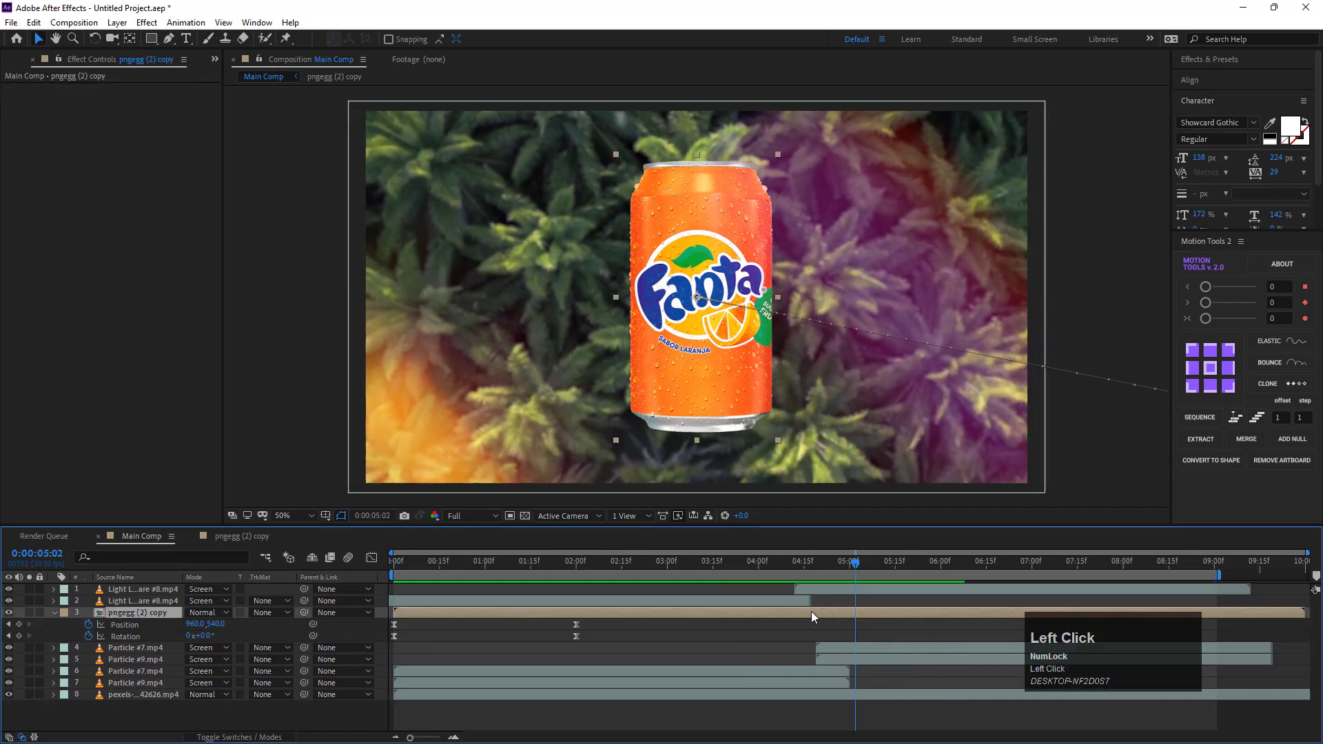
left_click_drag(23, 631, 848, 568)
key("space")
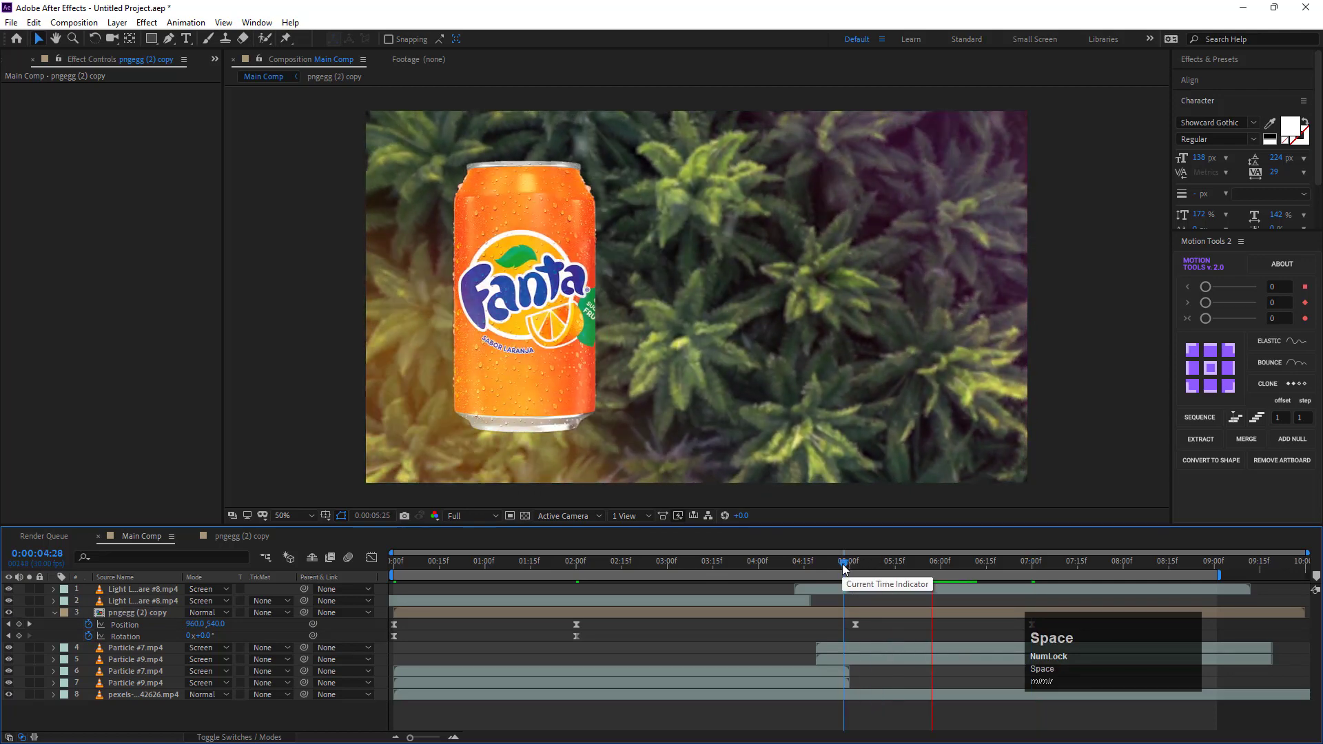
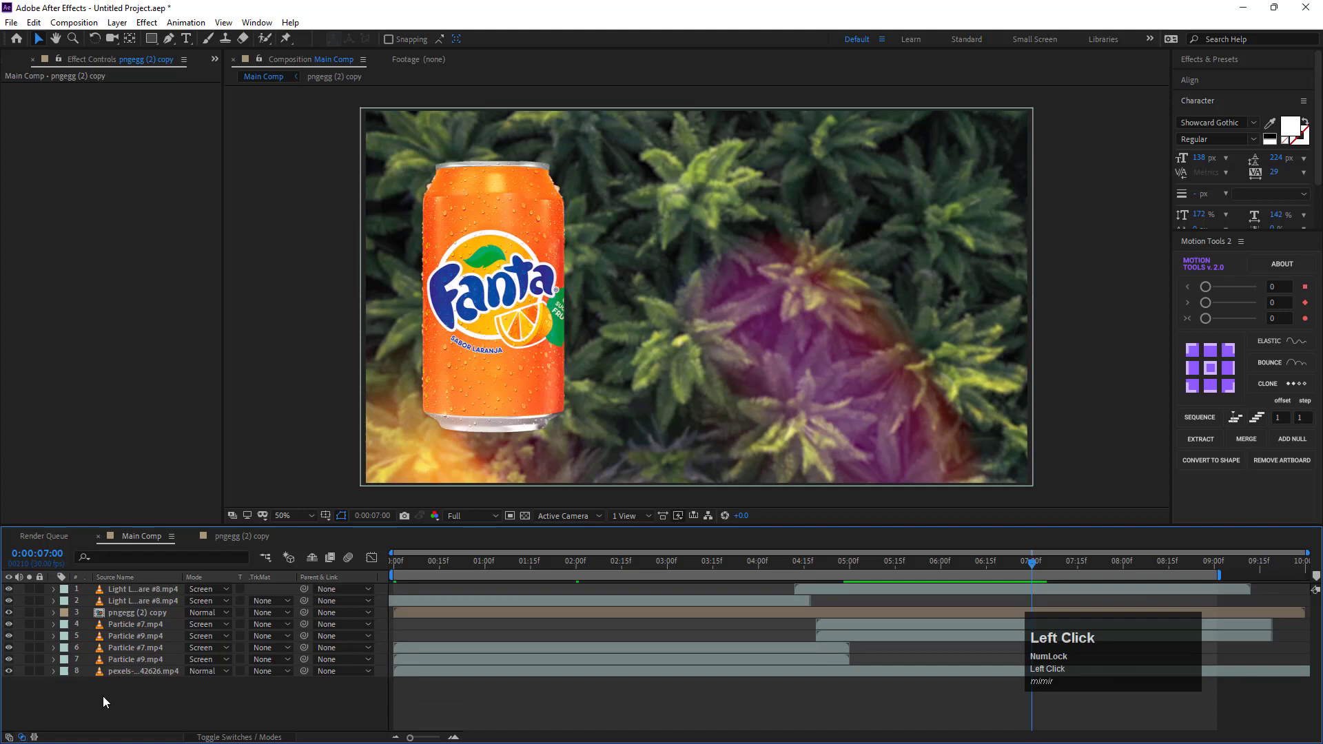
Start a new text layer with the Horizontal Type tool and begin typing 'SUMMER TIME'.
left_click(208, 84)
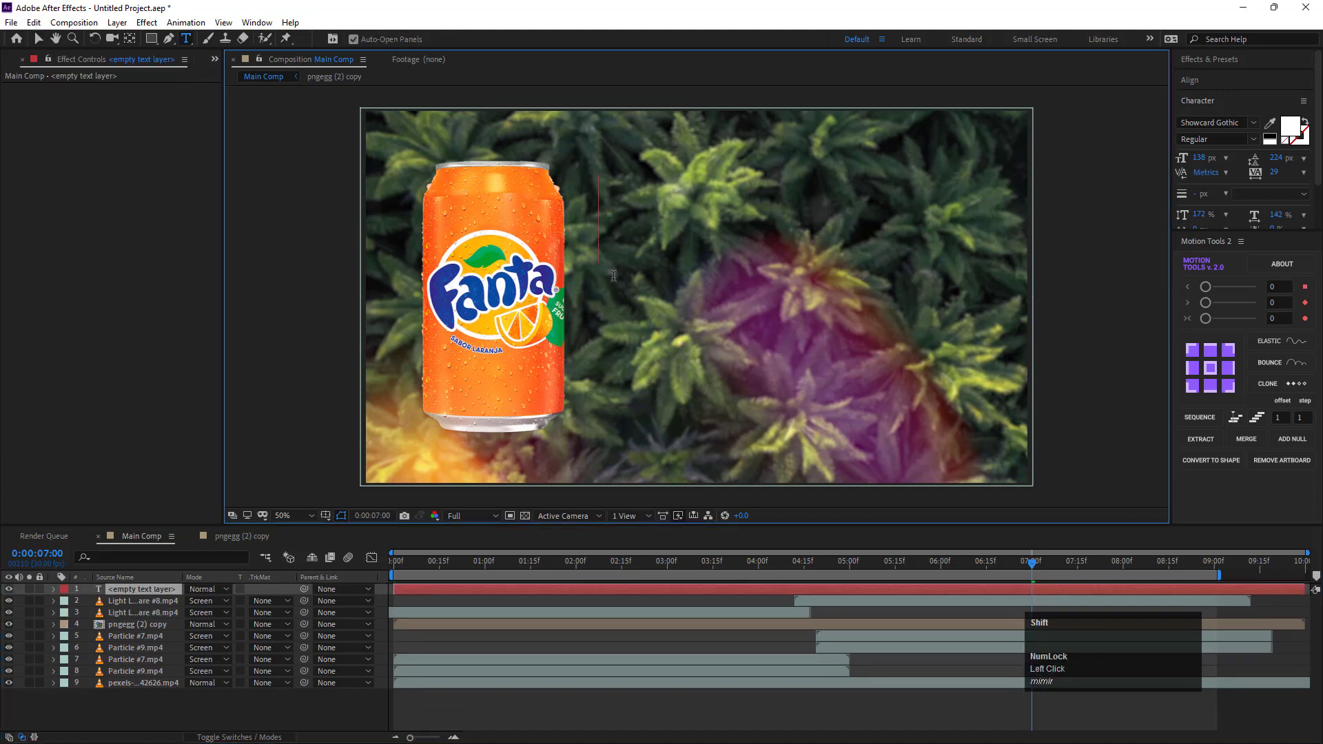
key("shift+s")
type("um")
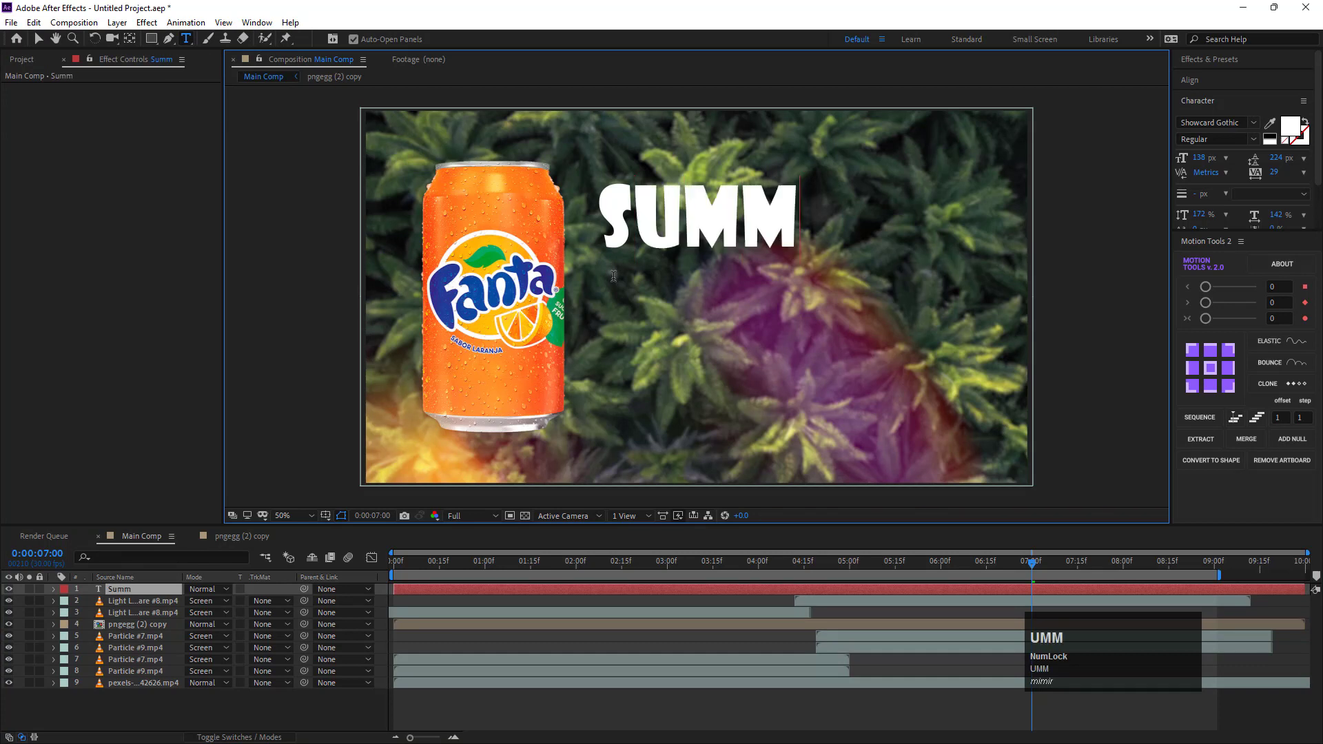
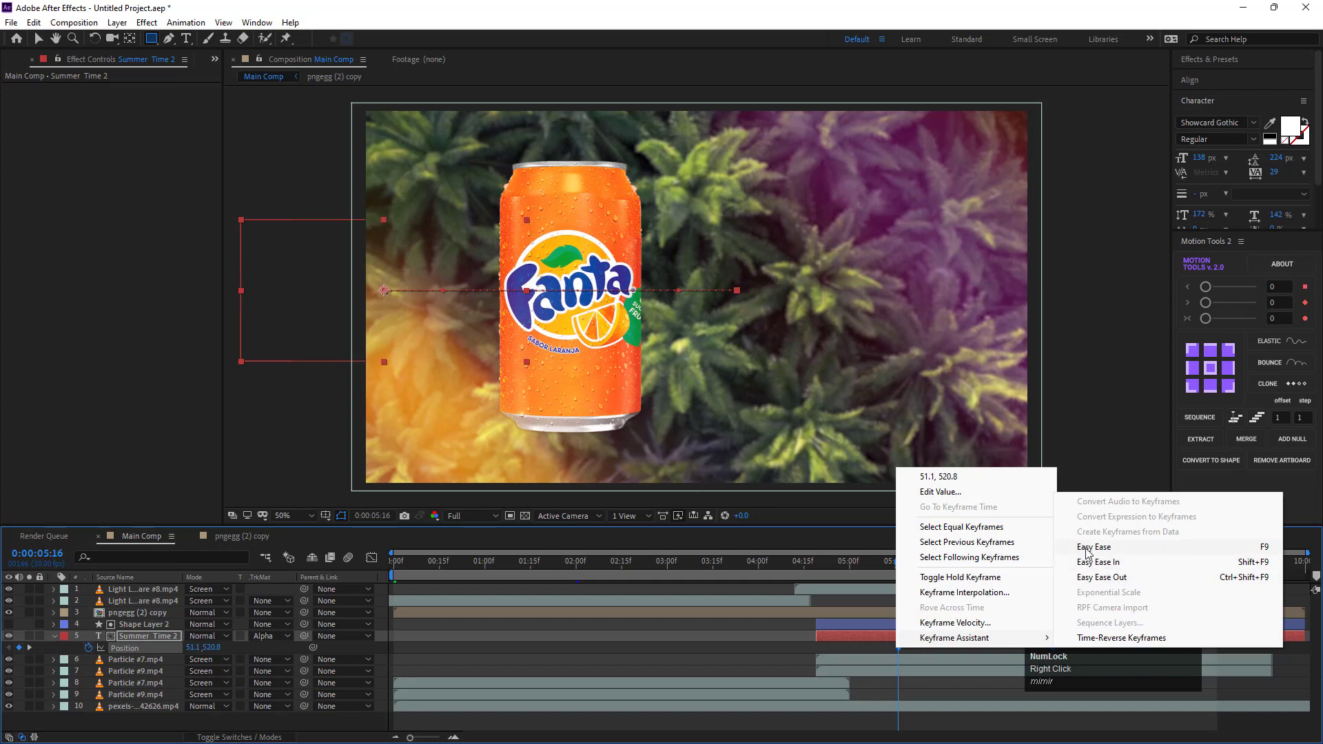
Reposition the matte rectangle, split the matte and text layers at the playhead and delete the earlier parts.
left_click_drag(1088, 557, 375, 563)
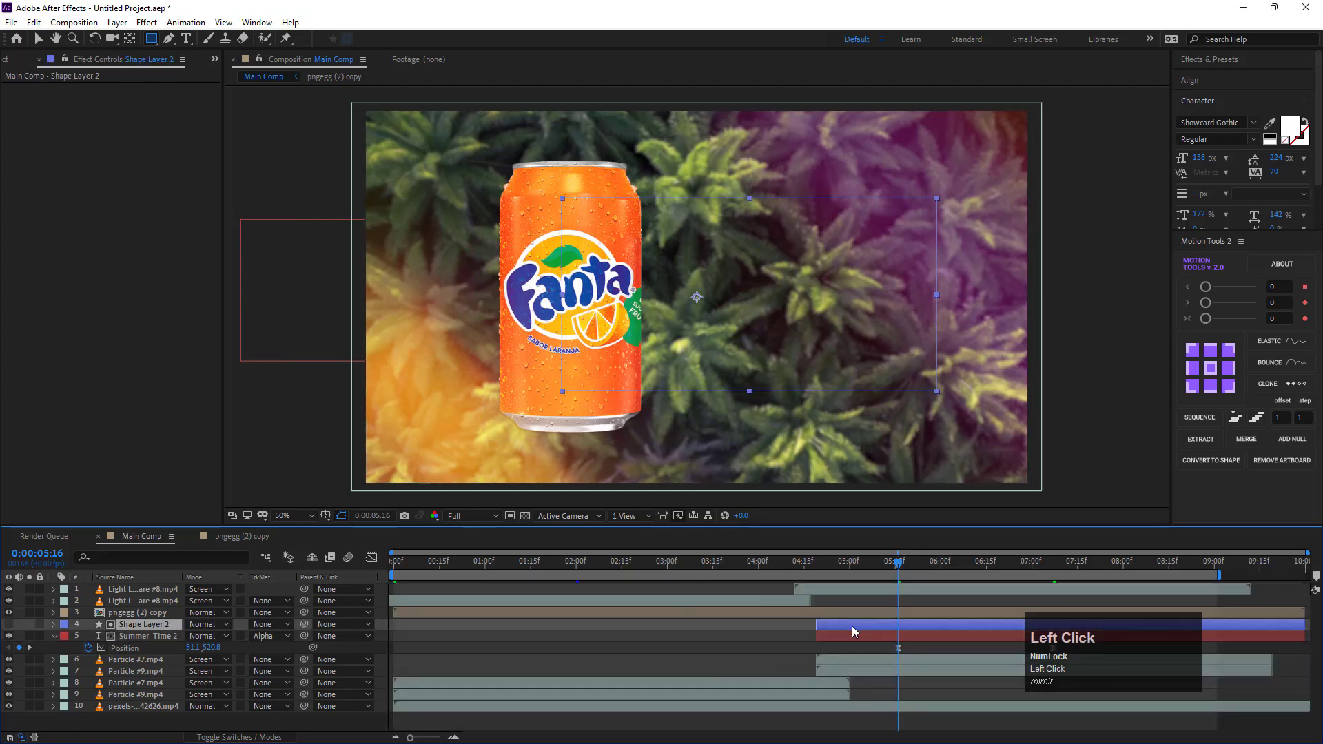
key("ctrl+shift+d")
left_click(863, 660)
key("space")
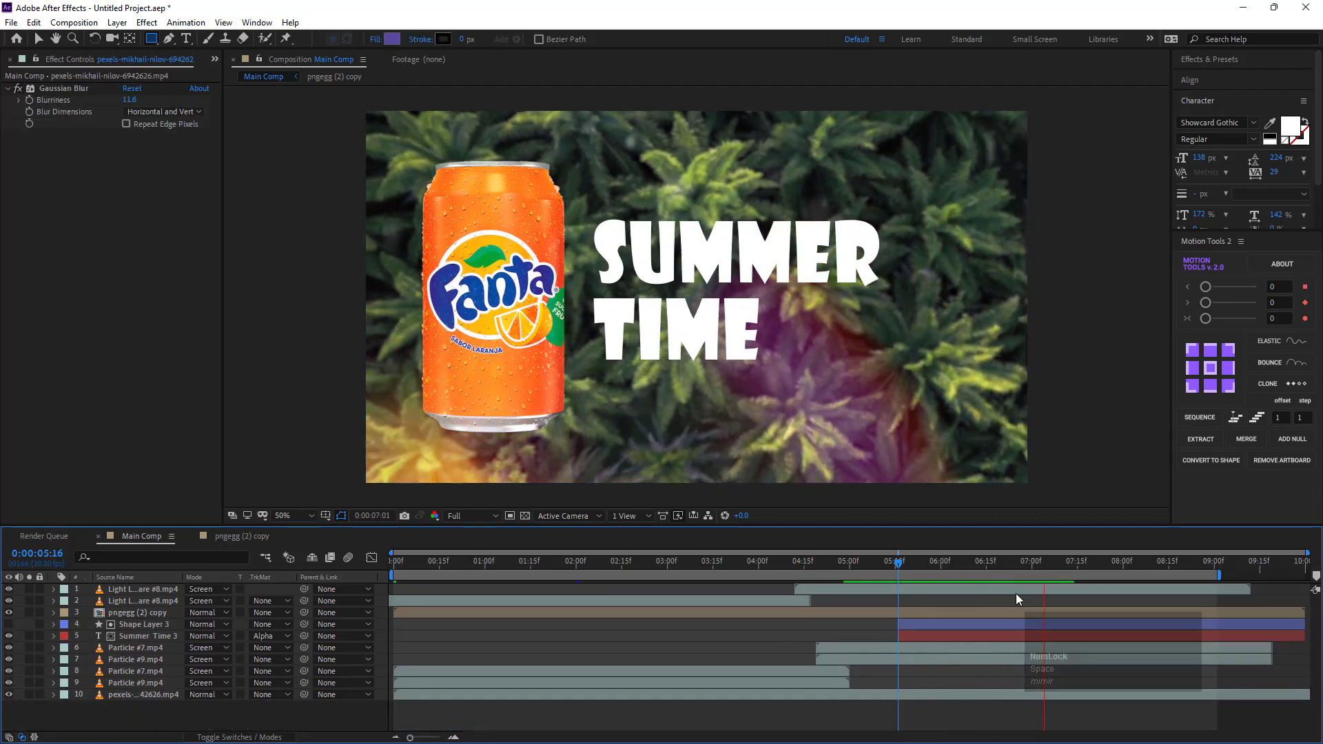
Move later in time and centre-align the SUMMER TIME paragraph.
left_click(1060, 570)
left_click_drag(1060, 570, 958, 638)
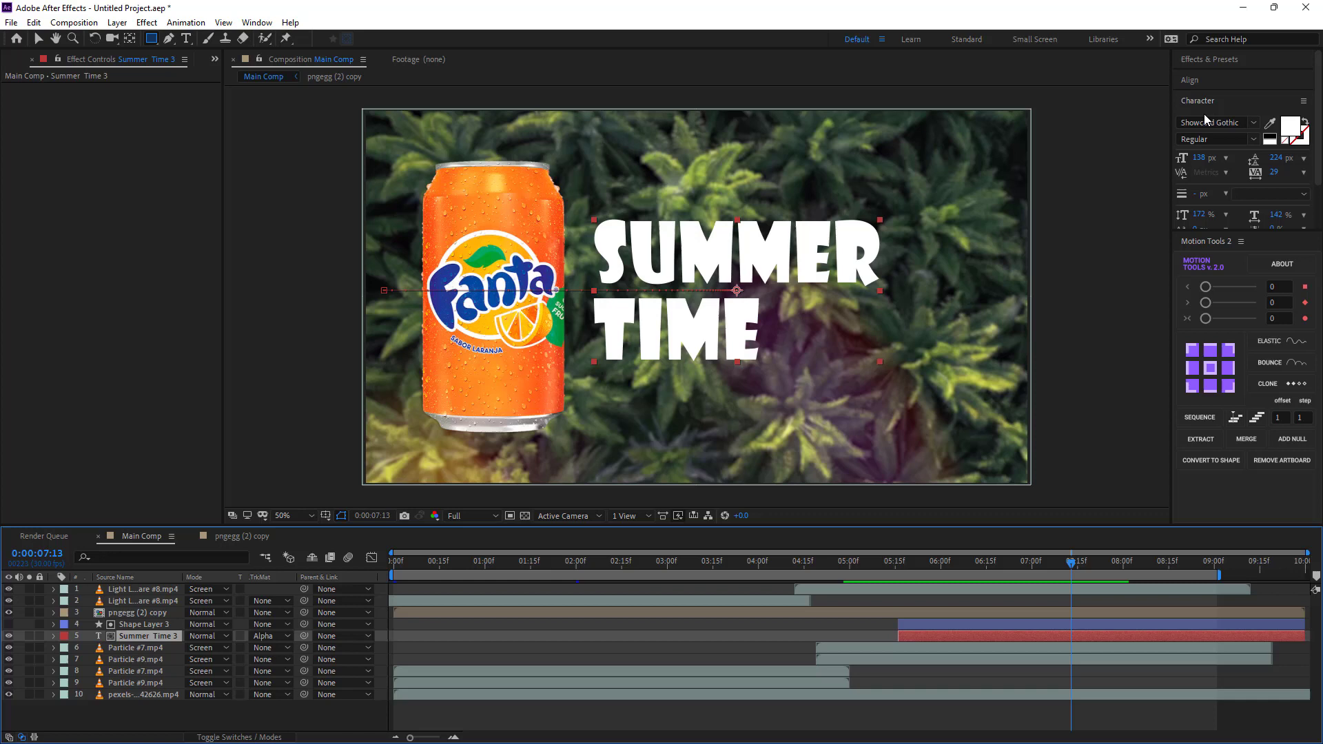
left_click(1204, 108)
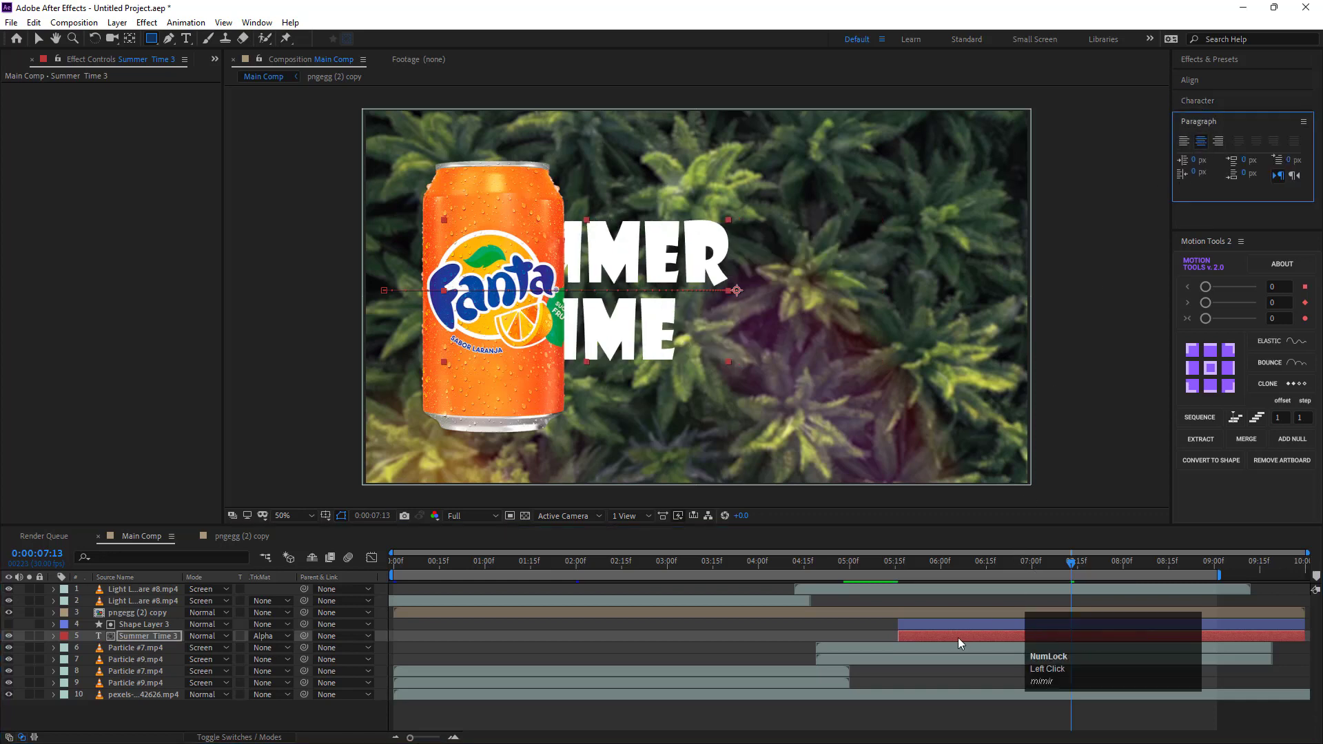
Keyframe the text's Position so it slides out from behind the can to its final spot.
left_click(961, 640)
key("u")
left_click_drag(1074, 569, 859, 603)
key("space")
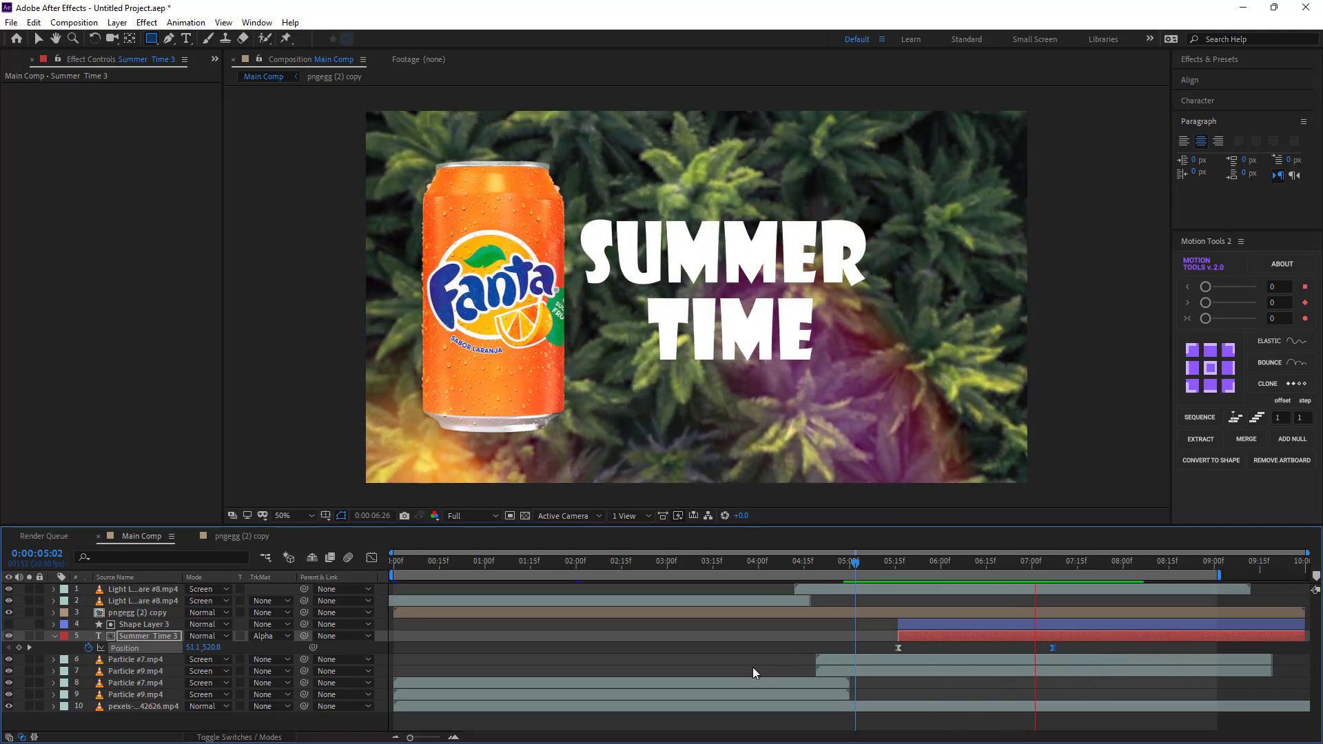
key("space")
Add a Drop Shadow layer style to the SUMMER TIME text layer.
left_click_drag(1068, 573, 151, 648)
right_click(149, 644)
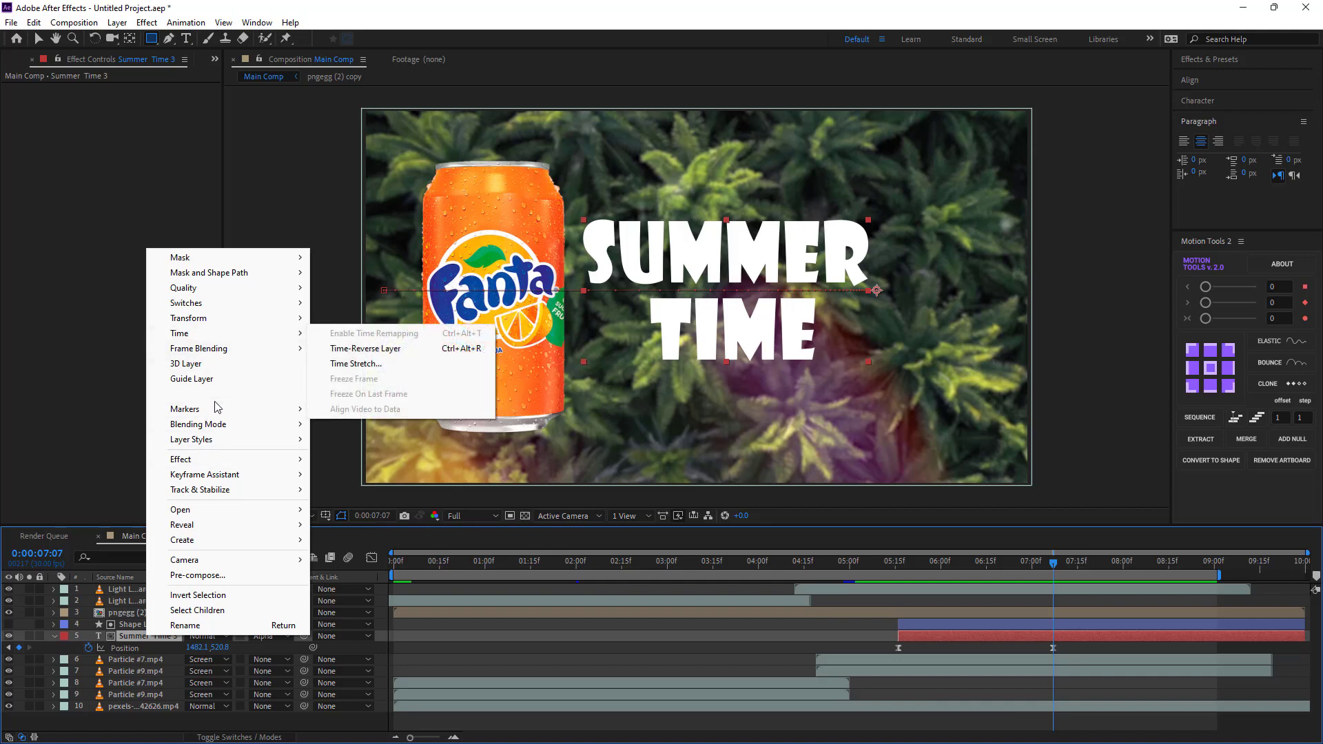
double_click(124, 648)
right_click(129, 643)
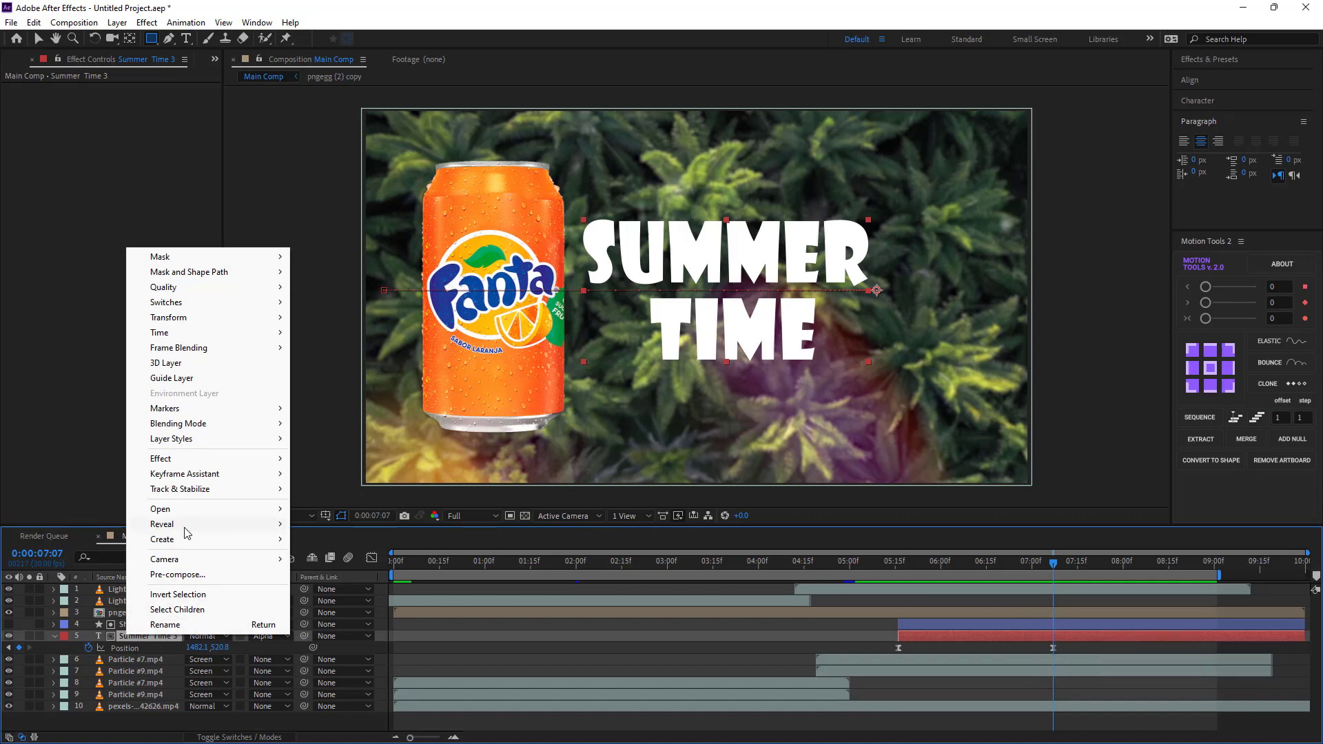
left_click(186, 446)
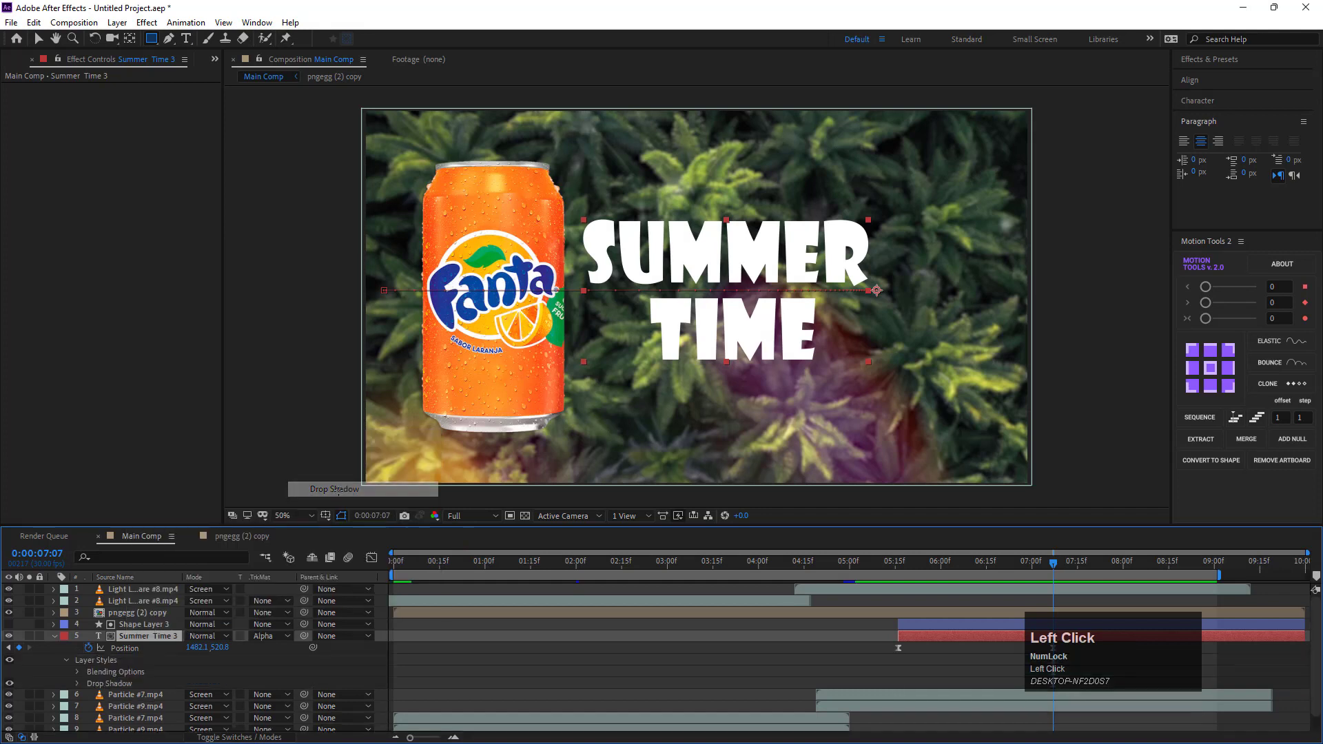
scroll("down", 3)
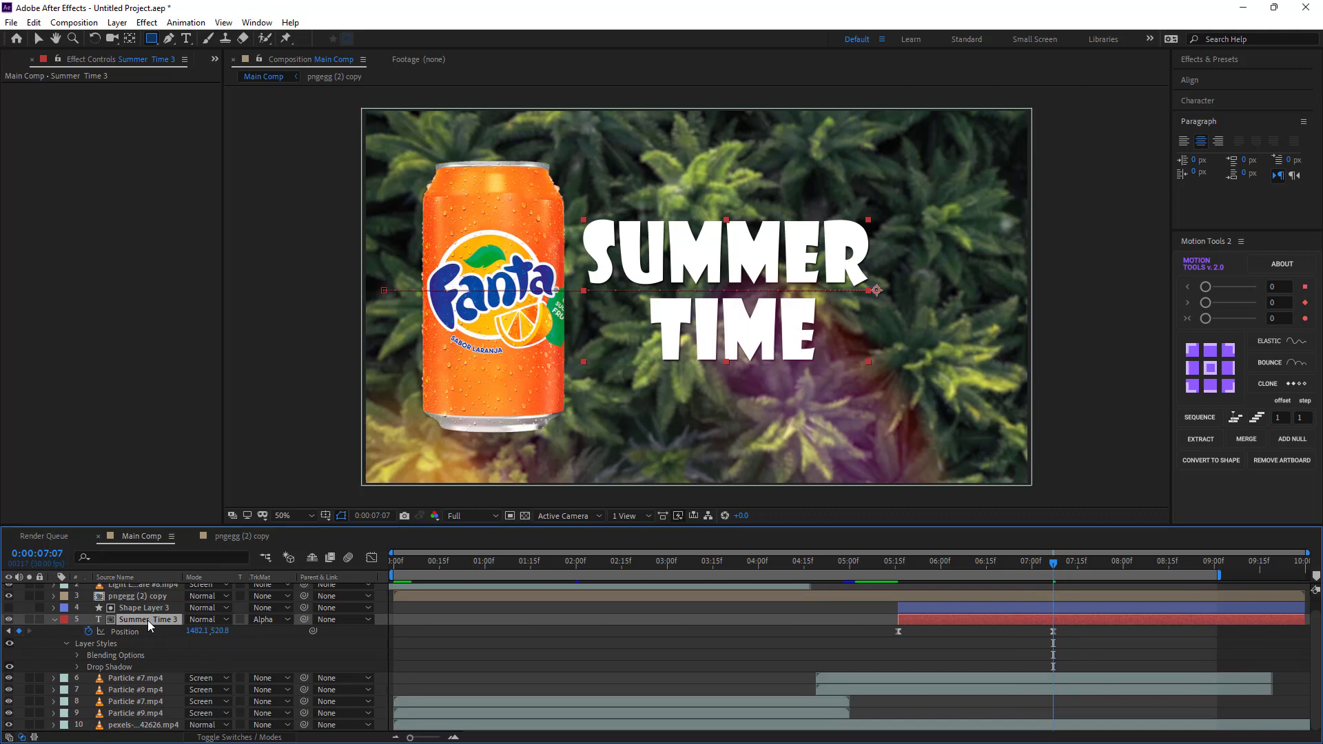
Add a Bevel and Emboss layer style and lower the Drop Shadow opacity to 52%.
right_click(150, 629)
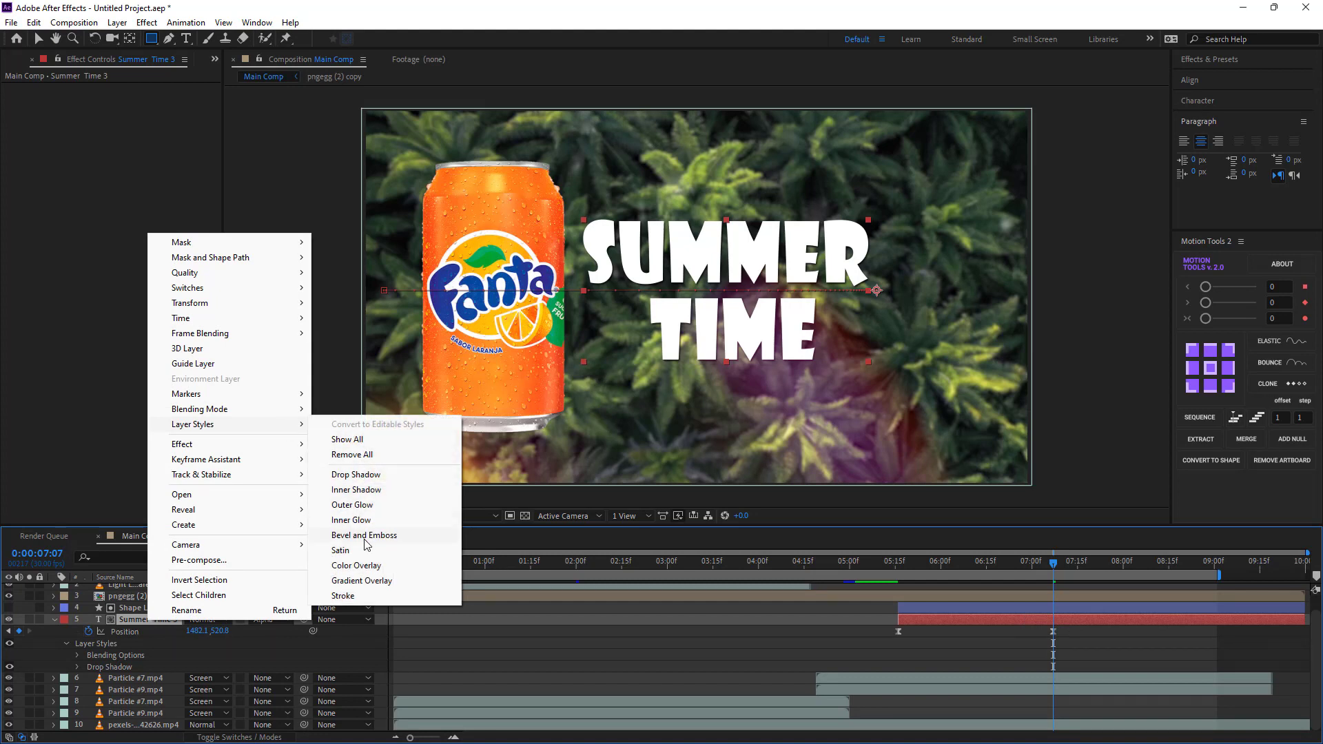
right_click(364, 542)
left_click(364, 541)
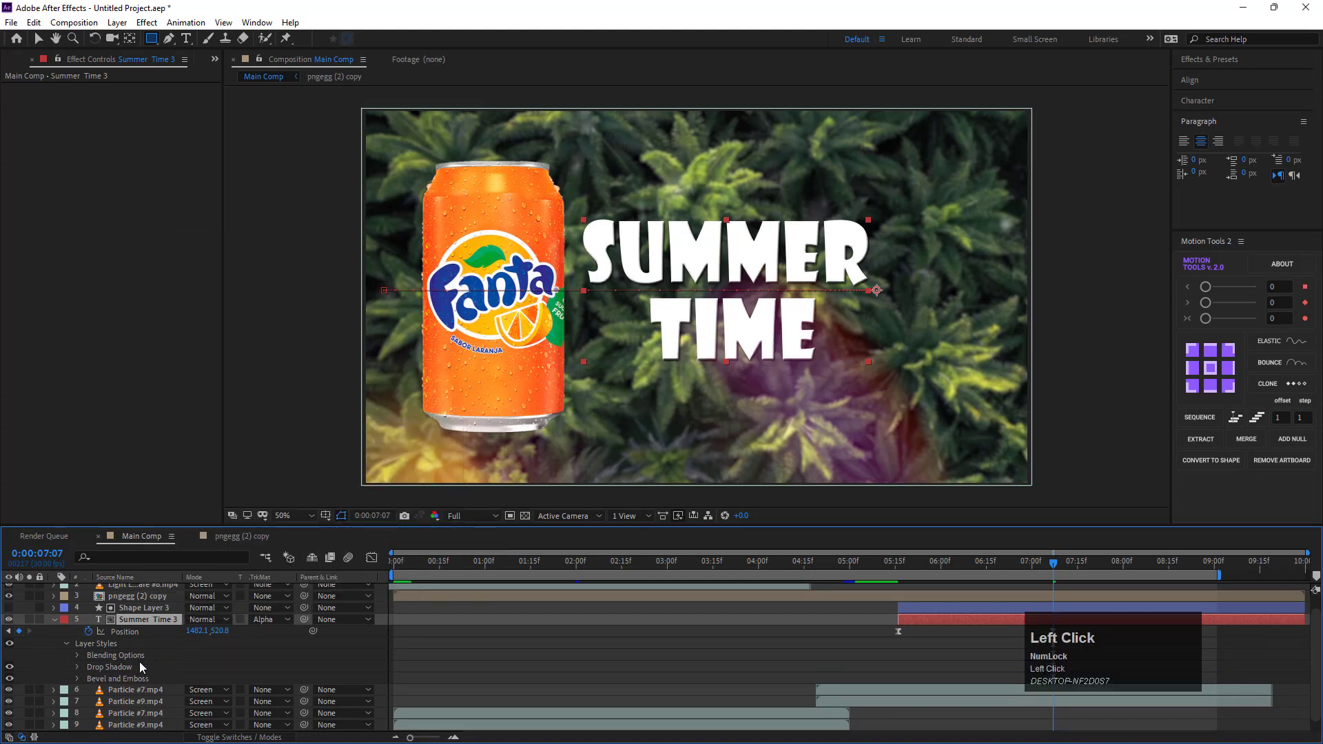
left_click(84, 674)
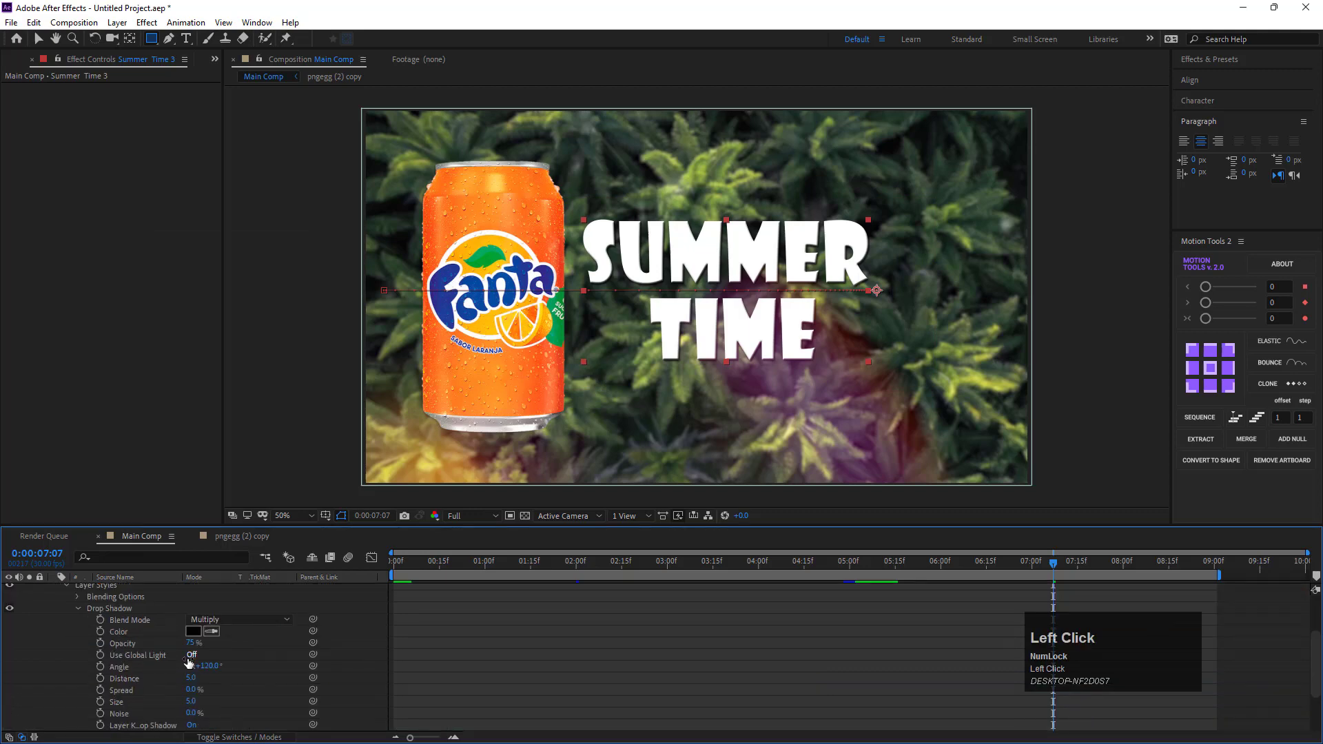
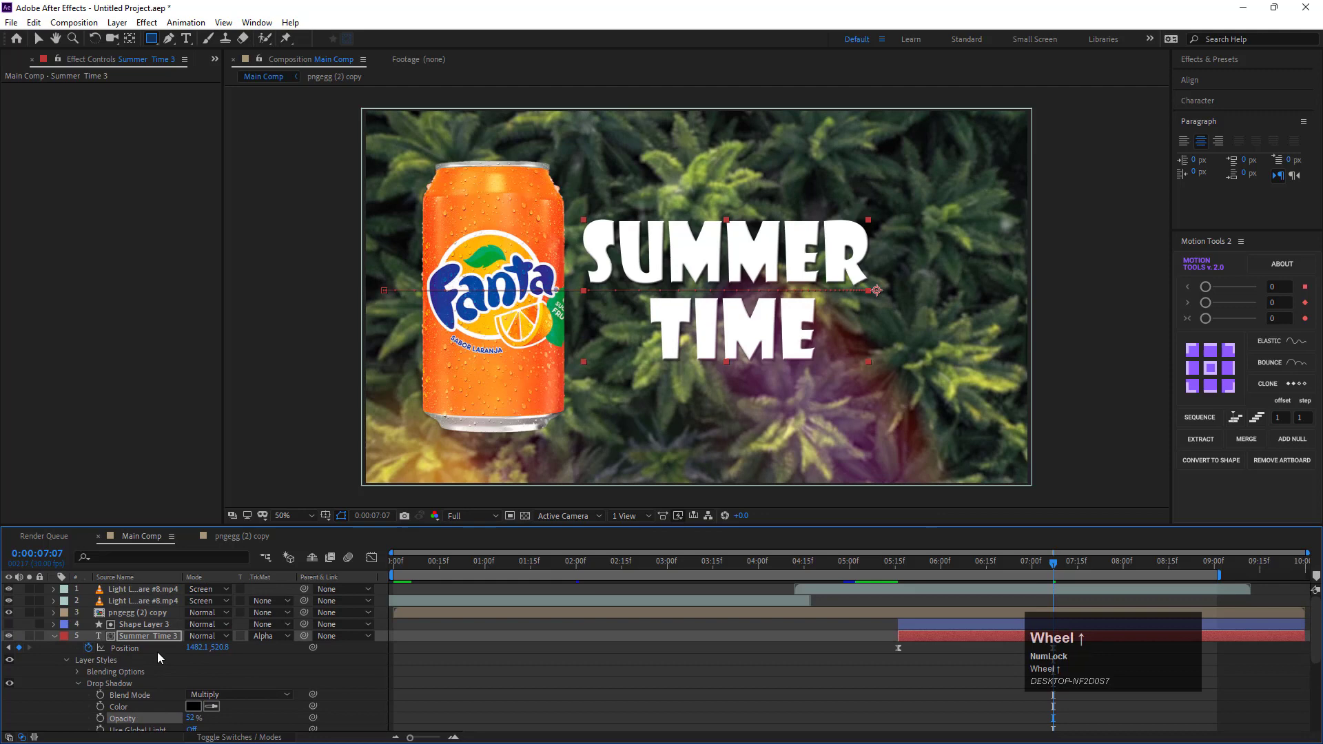
left_click(57, 644)
right_click(137, 646)
left_click(119, 642)
key("ctrl+space")
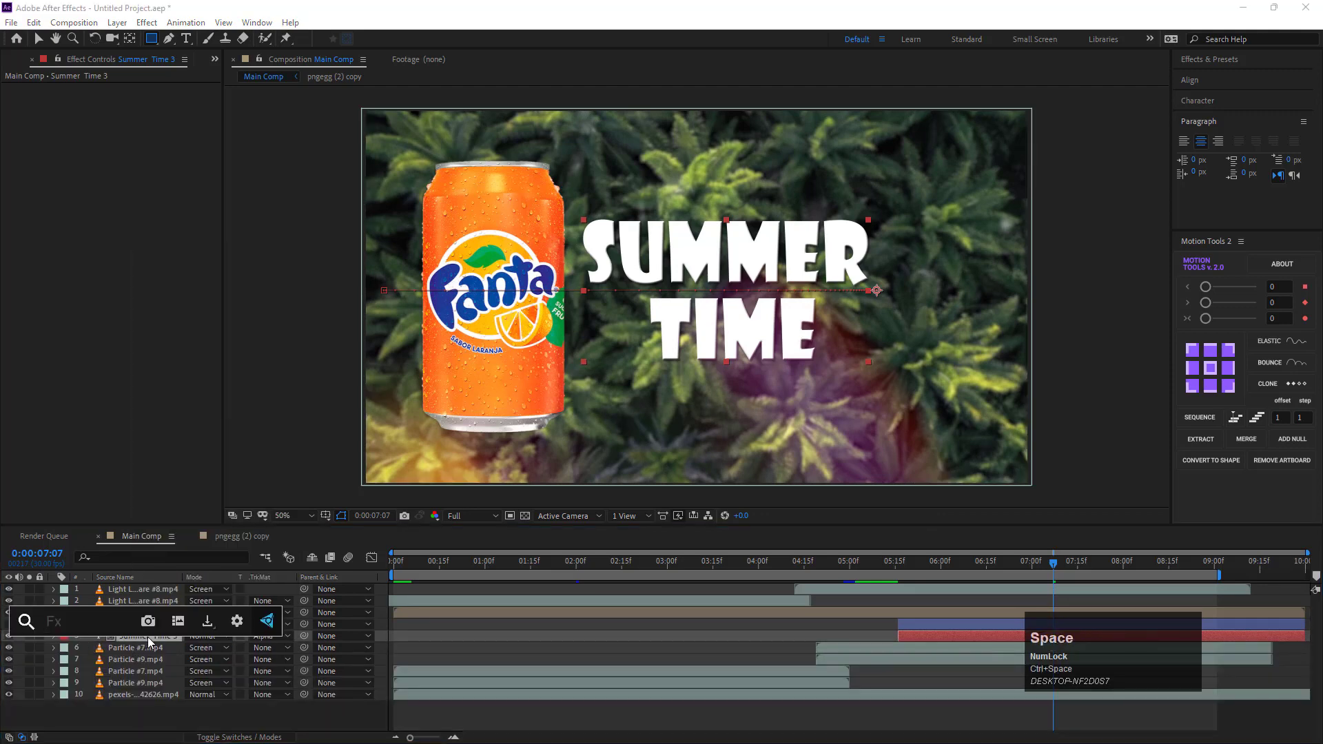
Apply Gradient Ramp to the text and set its colours to a pink-to-purple blend across the letters.
key("g")
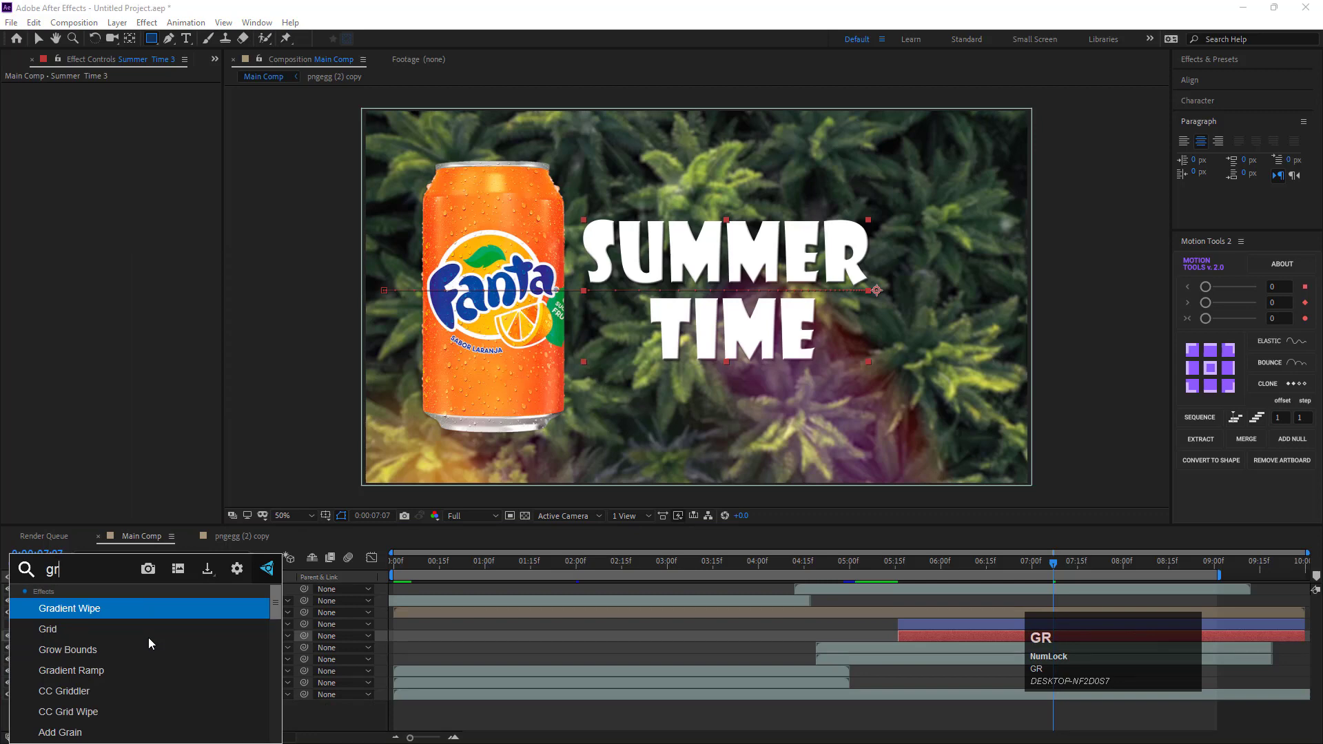
left_click(124, 671)
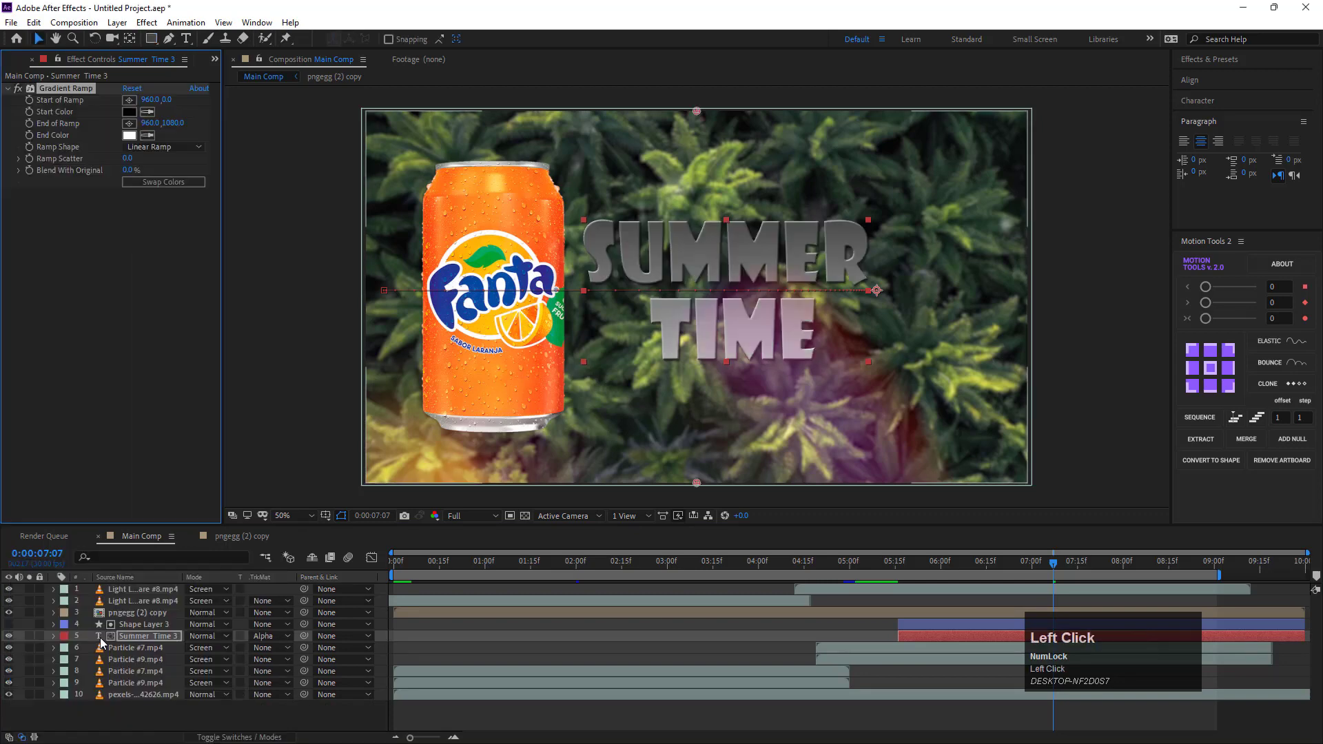
left_click_drag(701, 493, 446, 476)
left_click_drag(446, 476, 550, 452)
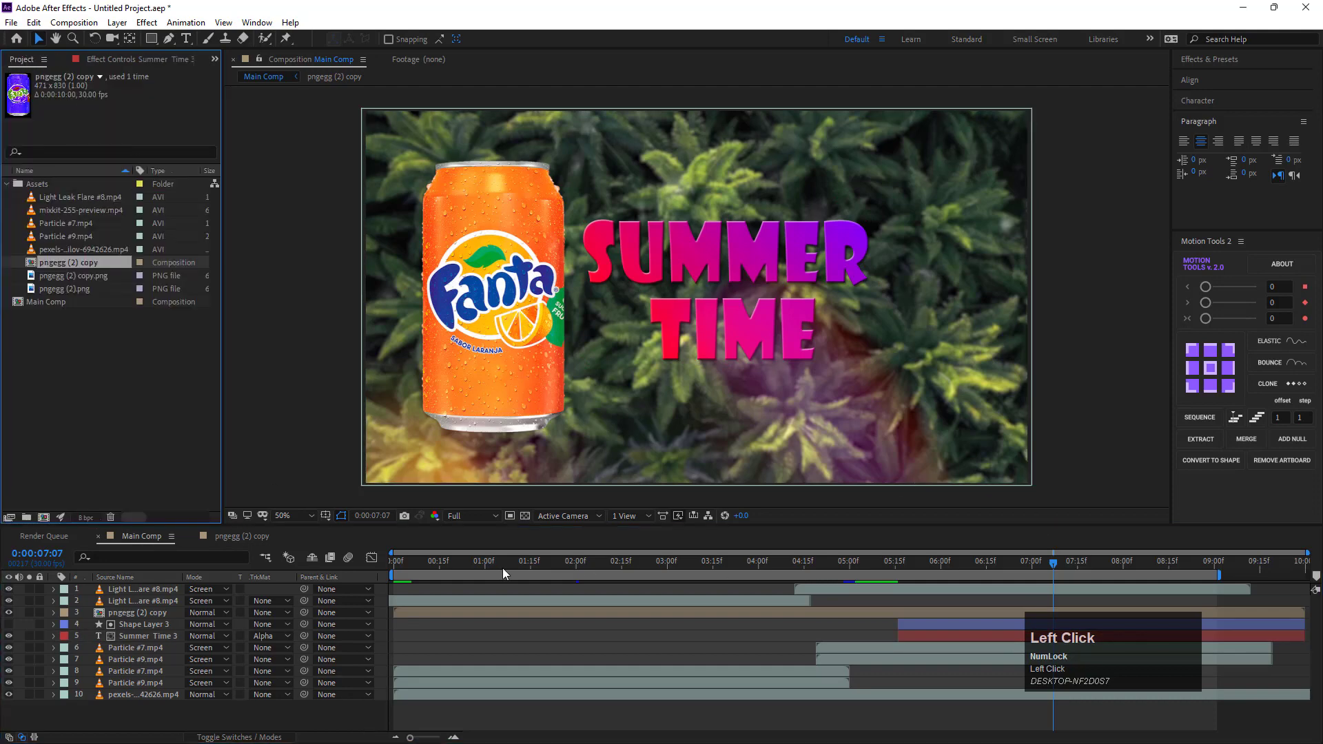
Add a Stroke layer style to the text and make the outline white.
double_click(130, 644)
right_click(131, 645)
left_click(195, 445)
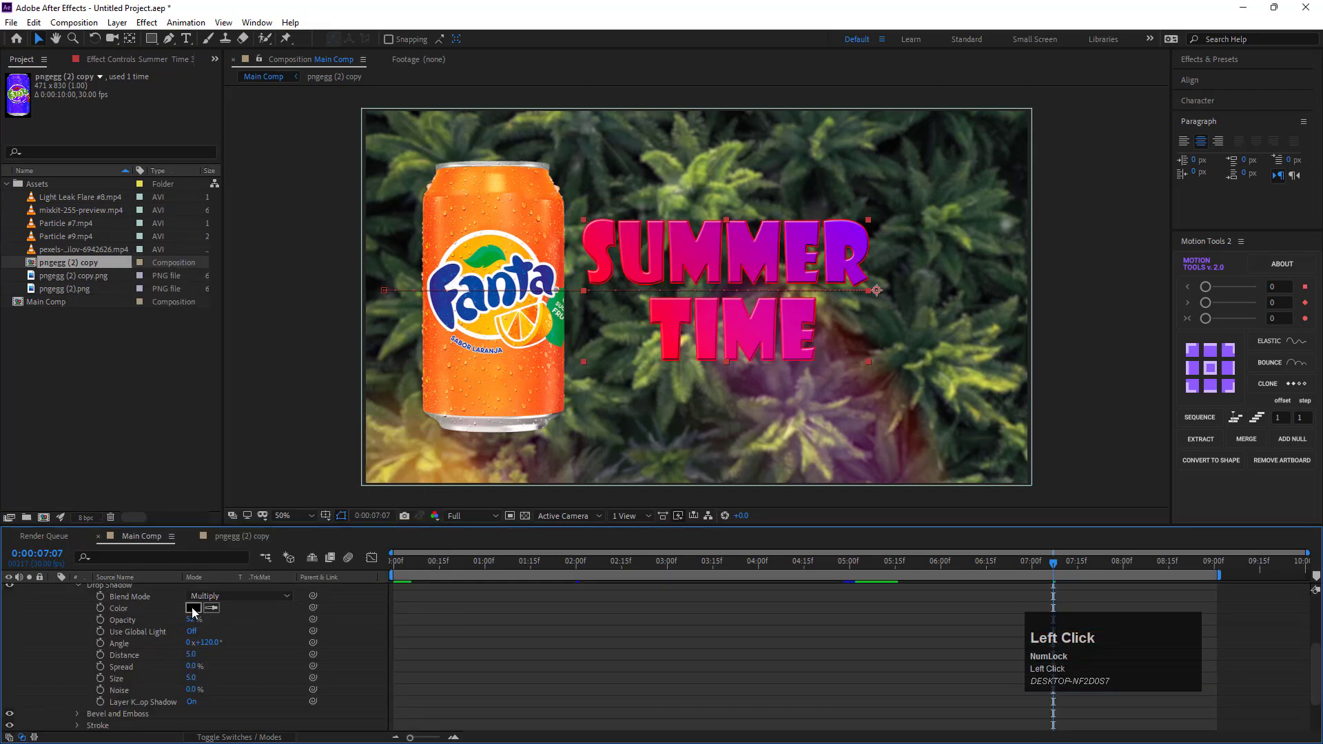
left_click(542, 478)
Scrub through the timeline to check the can transition and text reveal.
scroll("up", 3)
left_click_drag(80, 666, 192, 657)
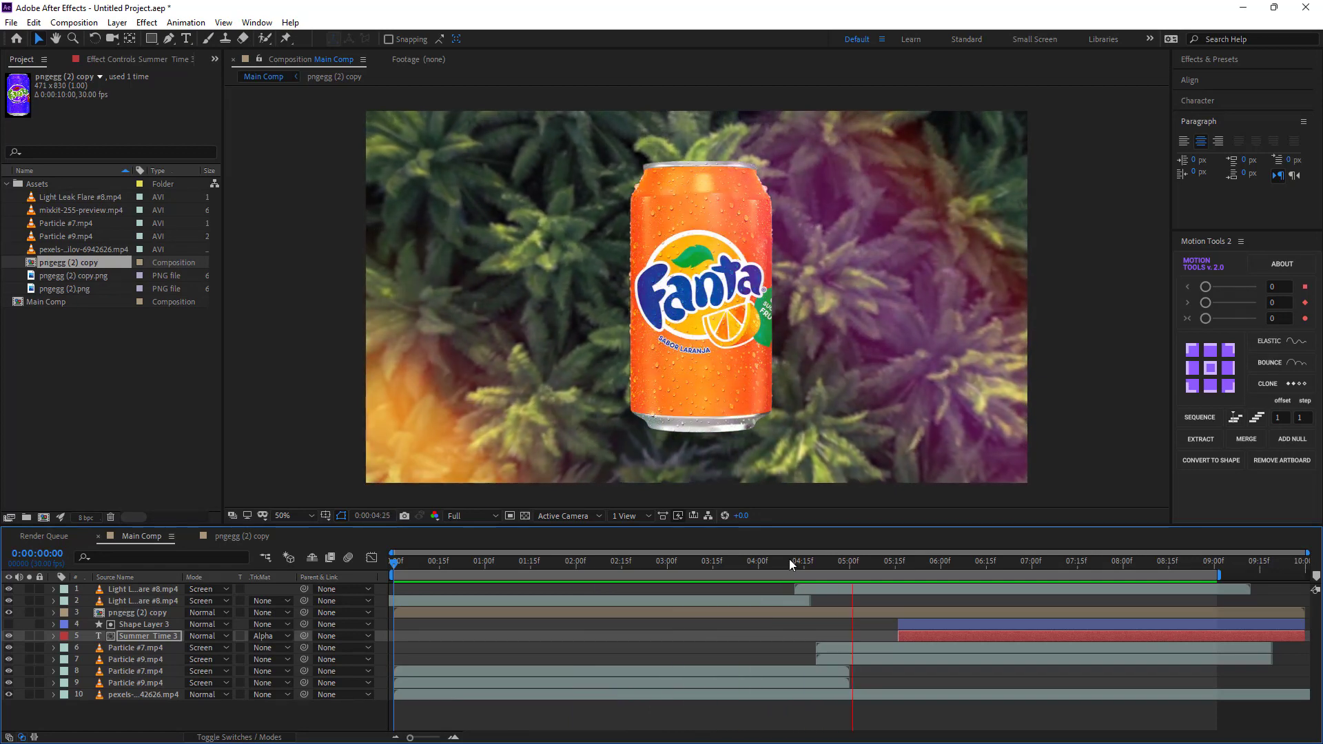
left_click_drag(792, 567, 373, 592)
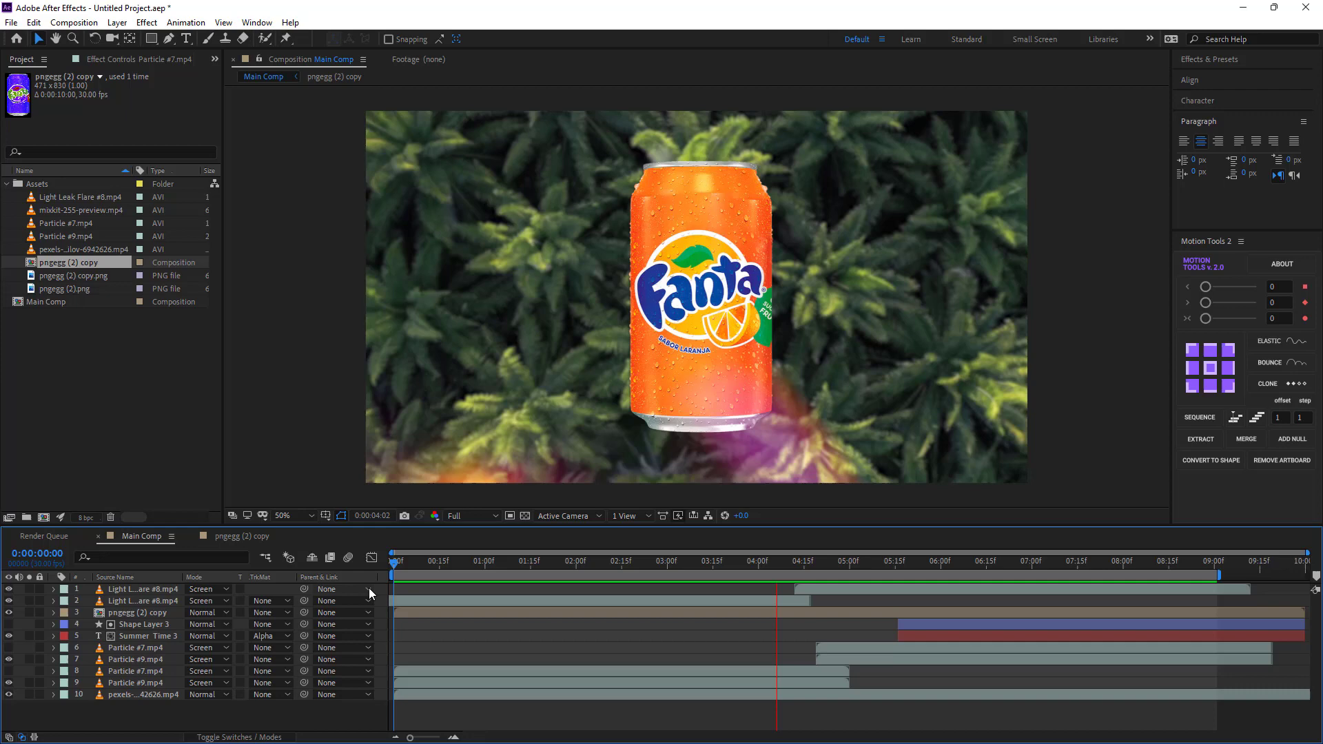